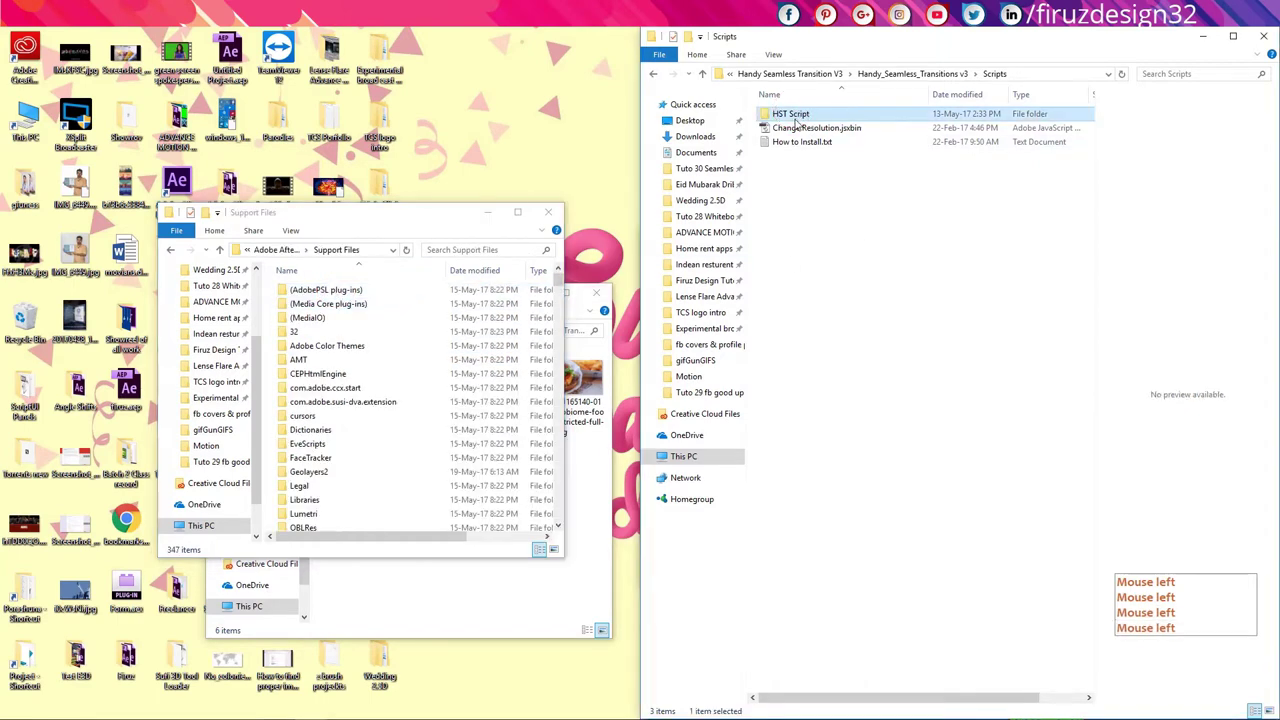
Copy the HST Script folder into the Support Files folder and launch After Effects.
click(561, 483)
click(349, 525)
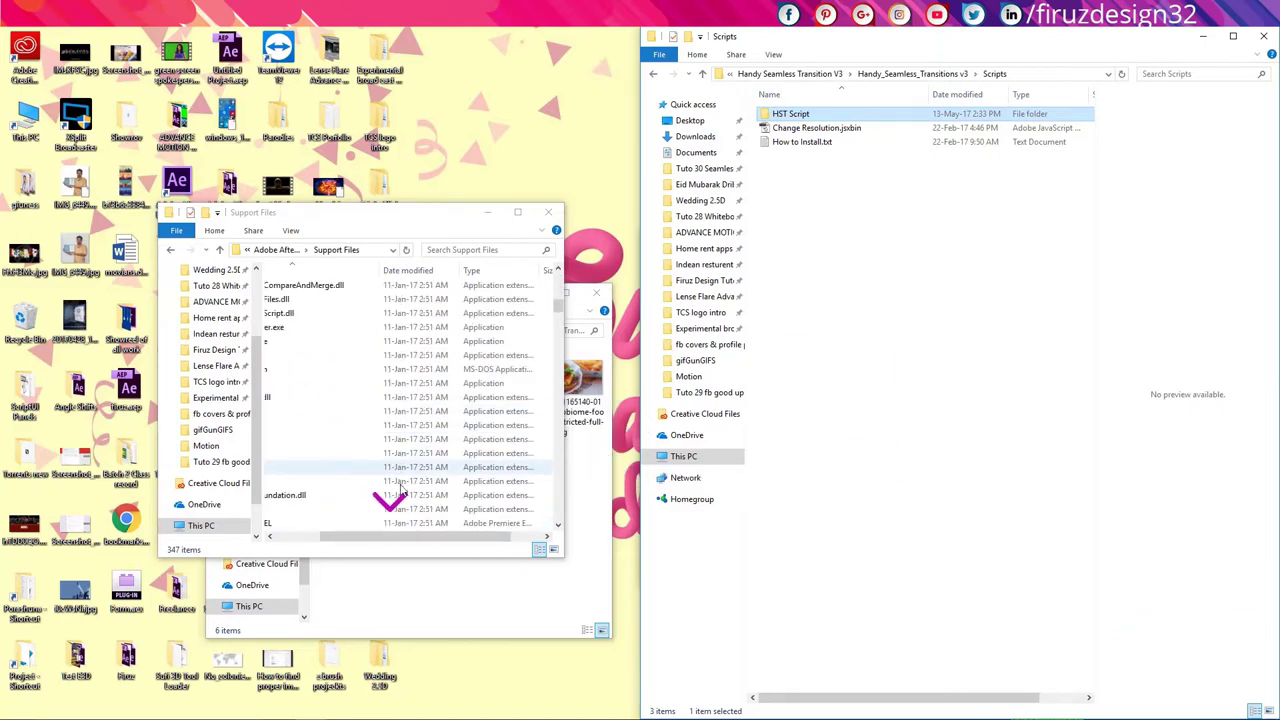
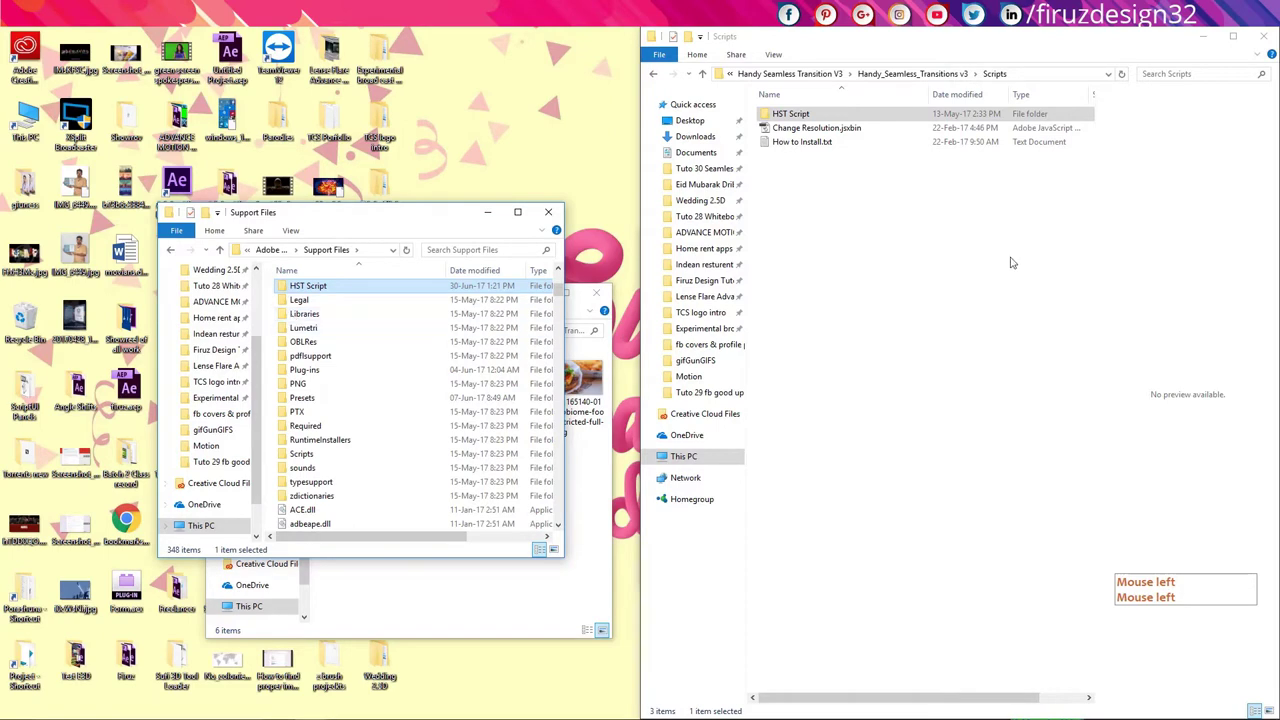
click(1016, 249)
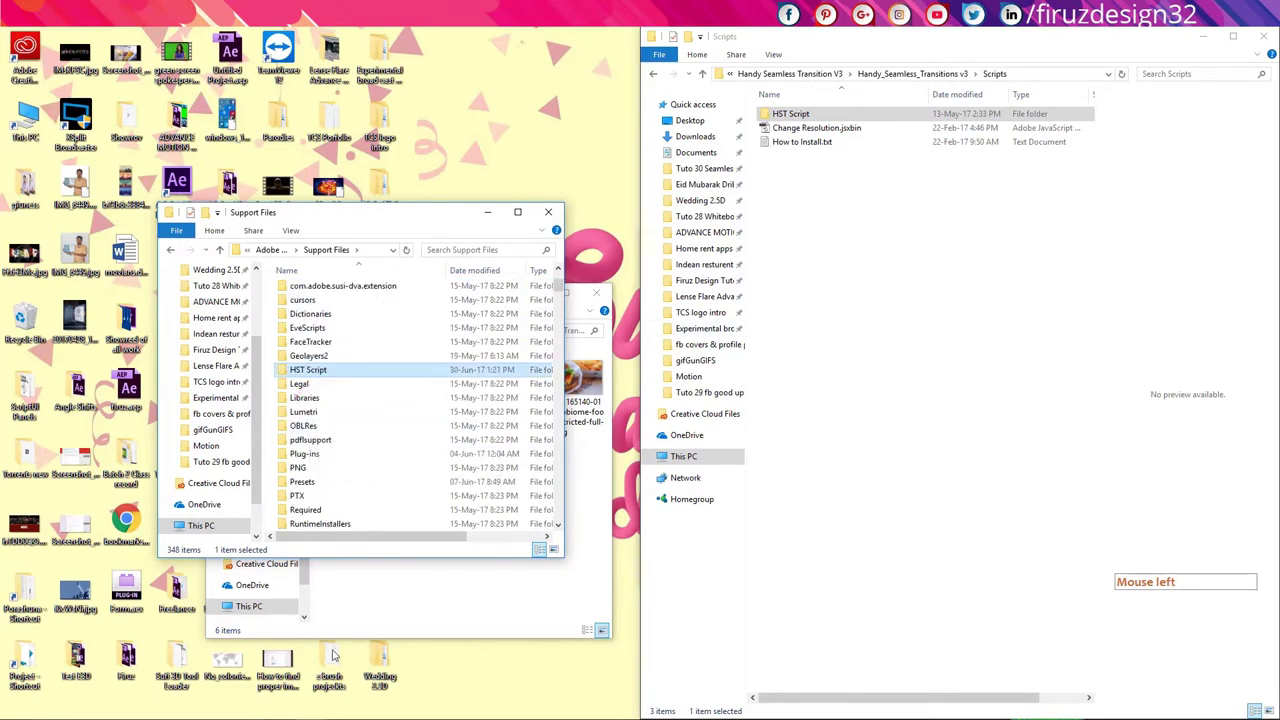
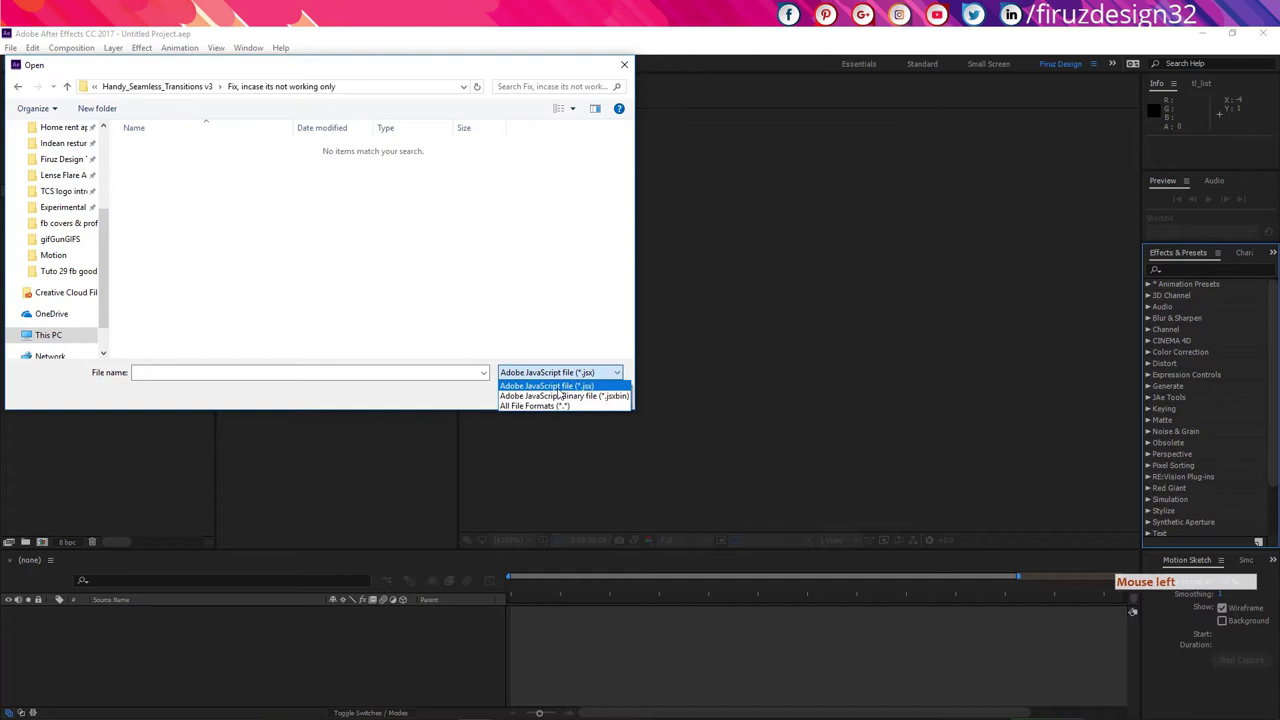
Show All File Formats in the Run Script File dialog to reveal UnLoockHSTscript.jsxbin.
click(562, 411)
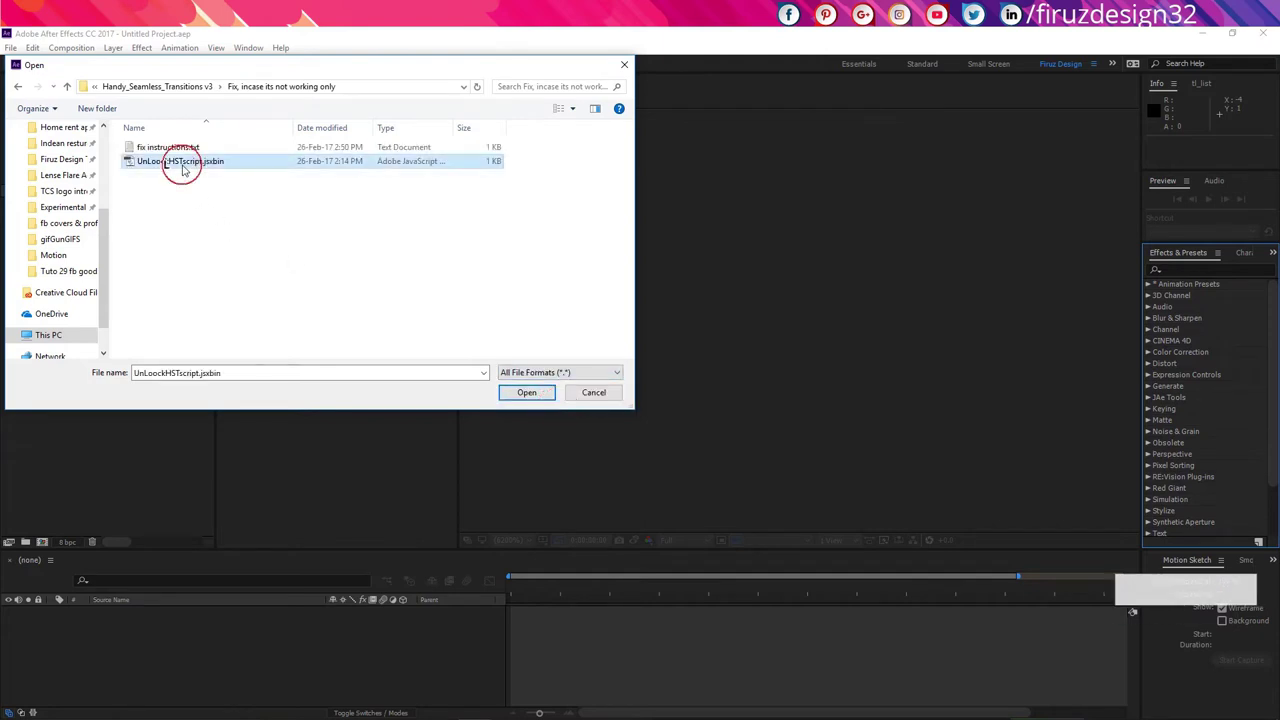
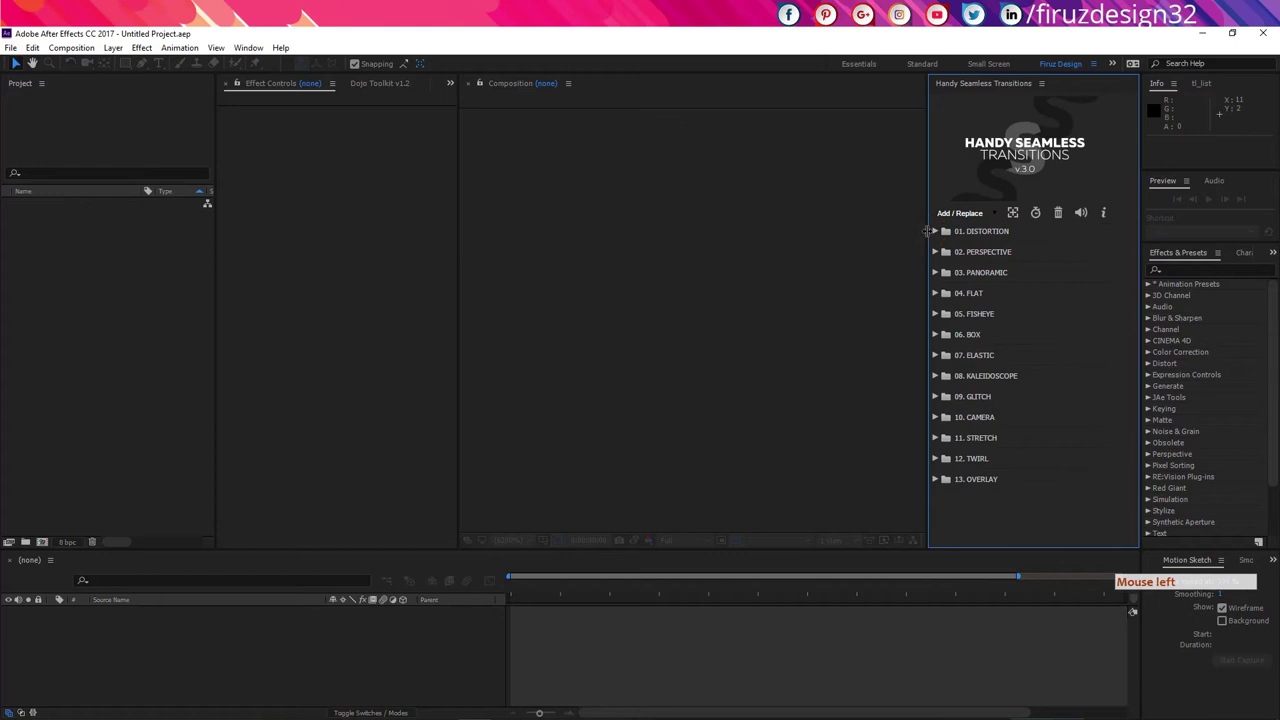
Widen the HST panel and expand then collapse the 13. OVERLAY category.
click(953, 229)
click(959, 536)
click(939, 482)
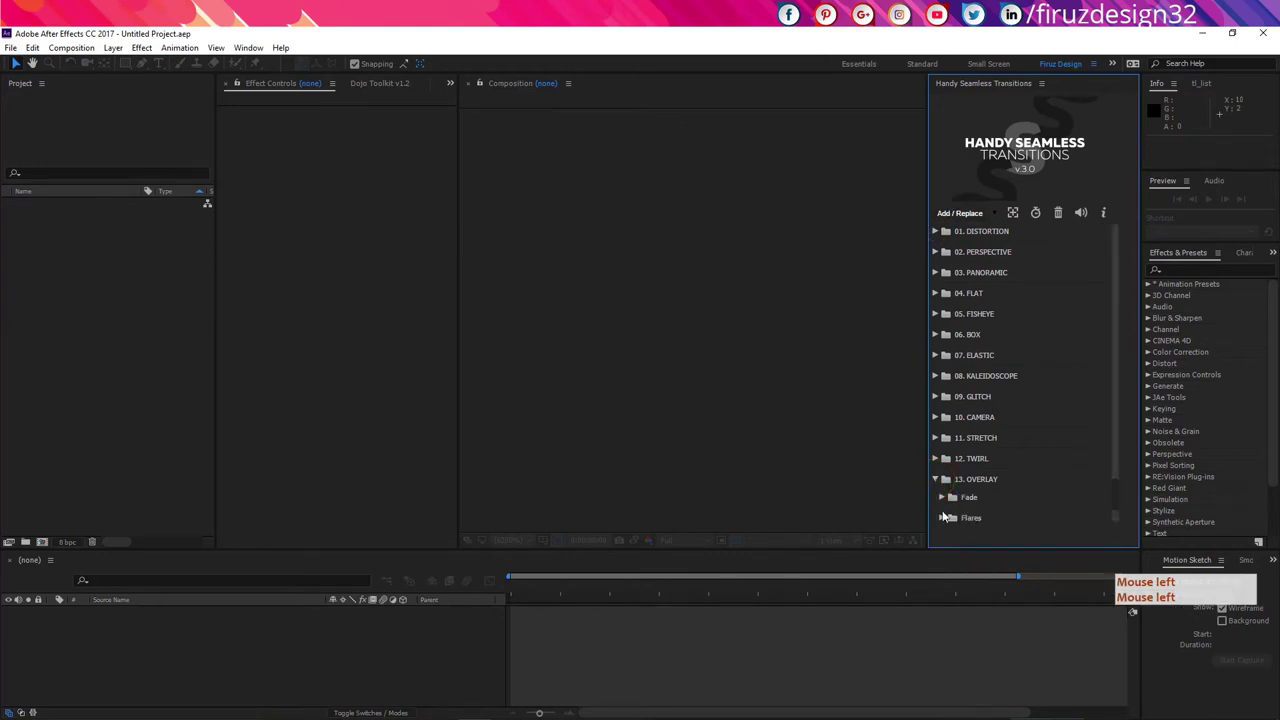
double_click(937, 481)
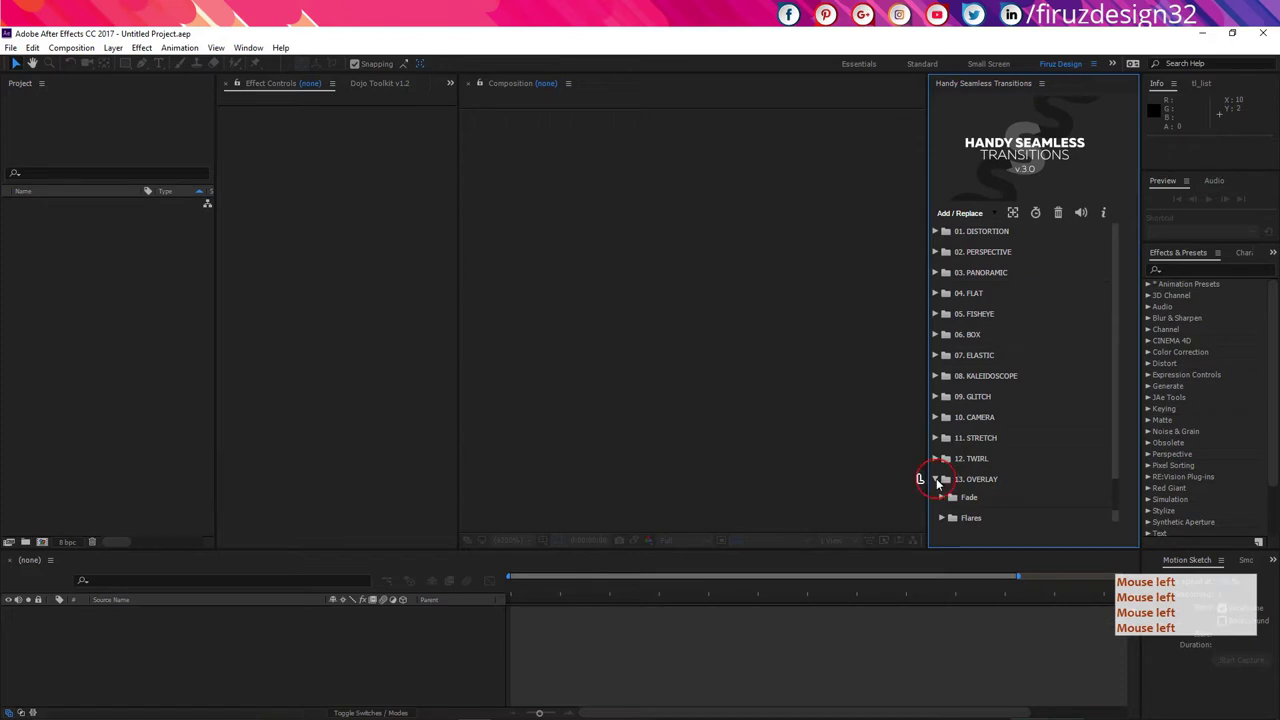
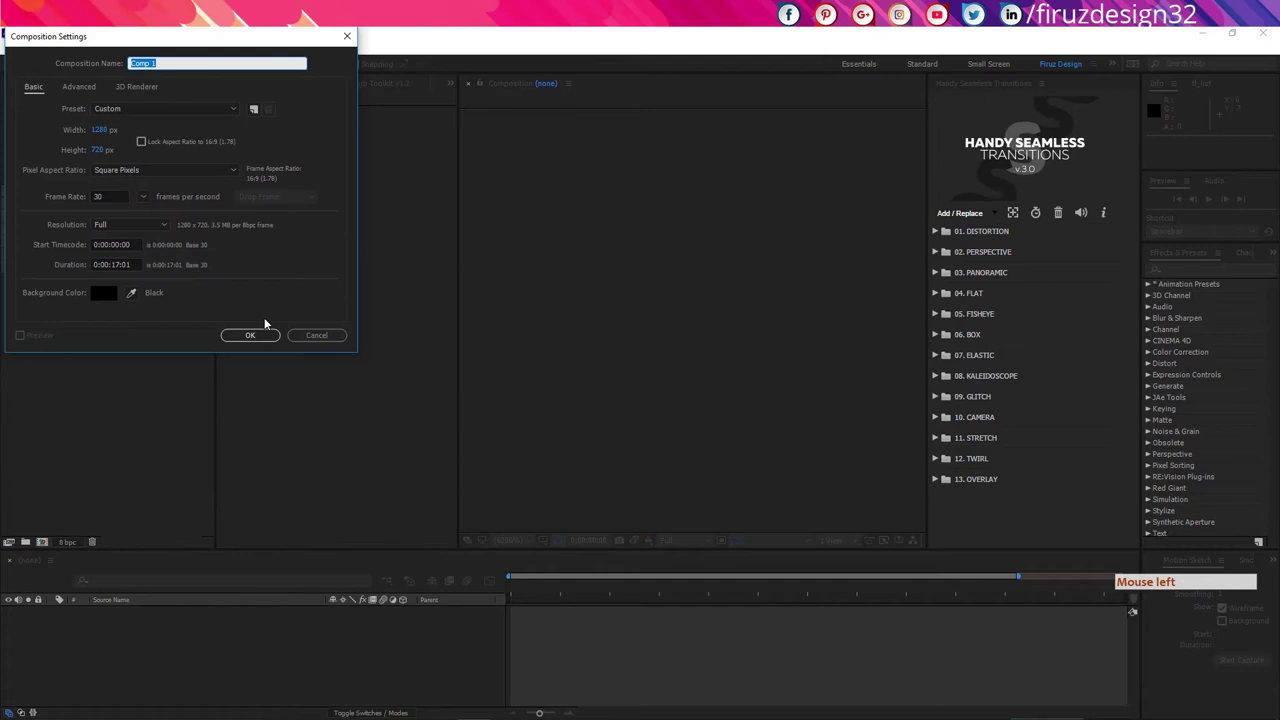
Create the new composition and add all six imported food photos as layers.
double_click(270, 342)
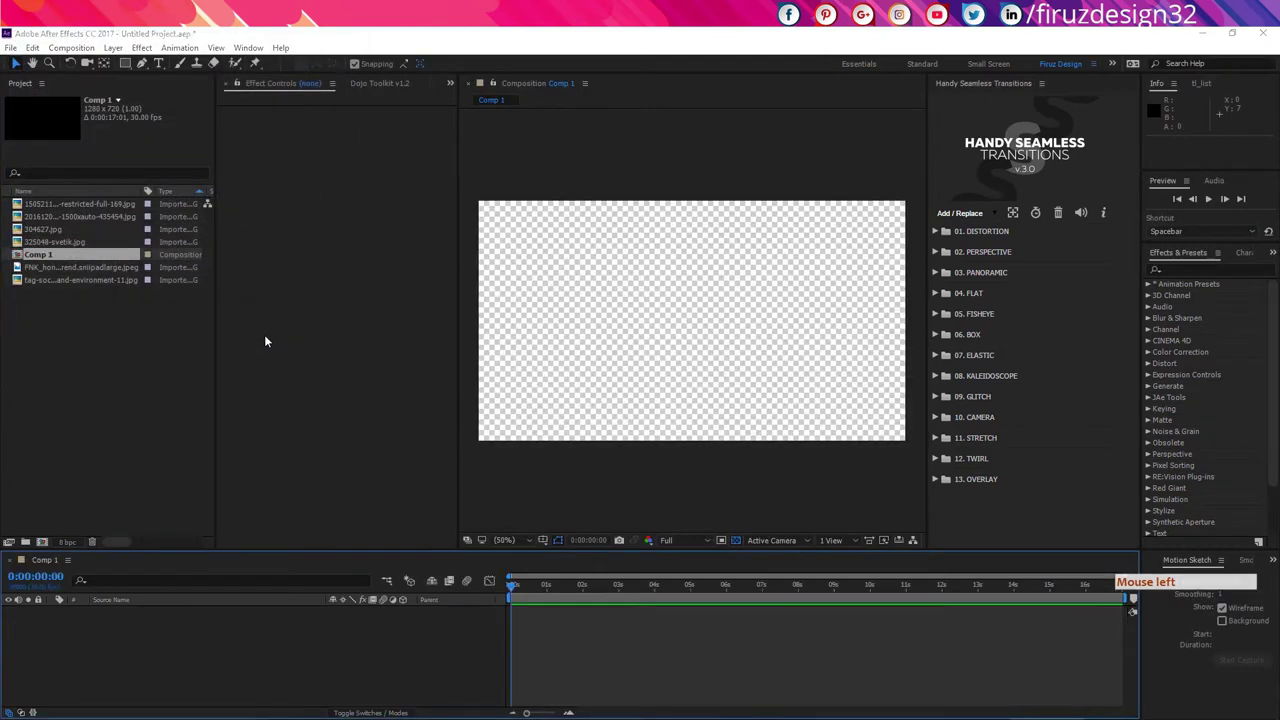
click(22, 422)
click(80, 247)
double_click(73, 284)
key(ctrl+a)
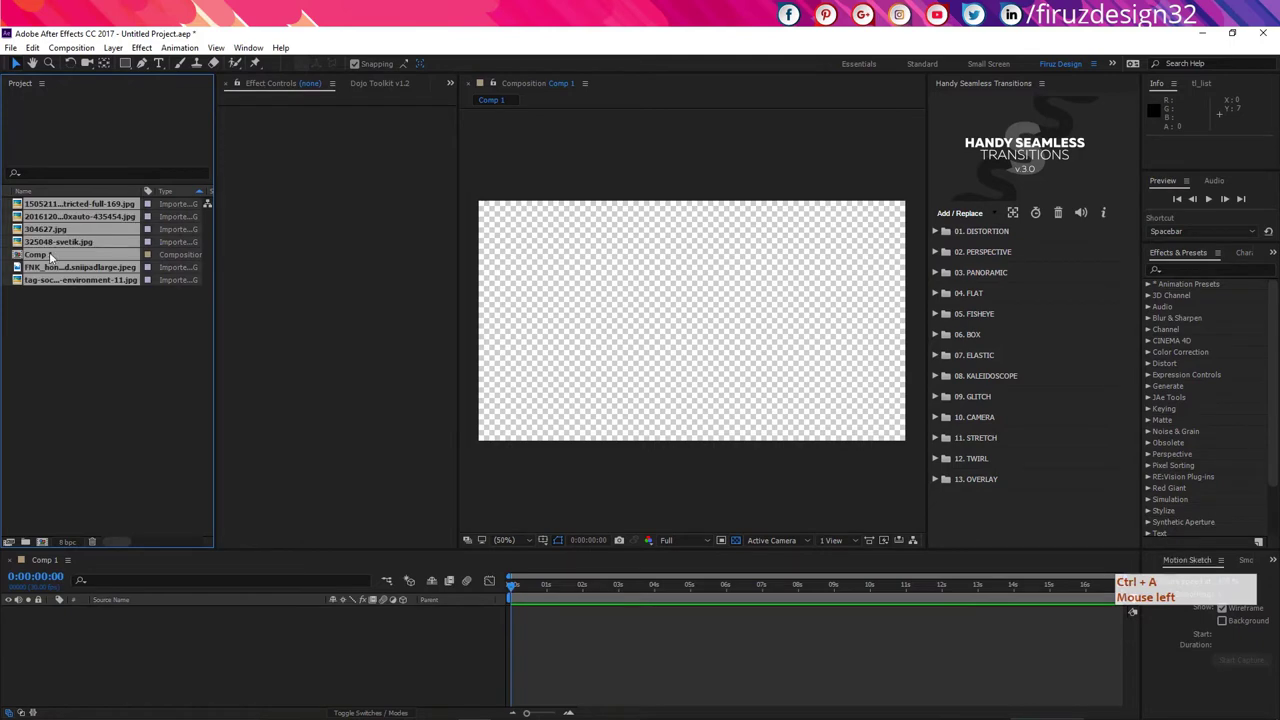
key(ctrl+a)
click(56, 258)
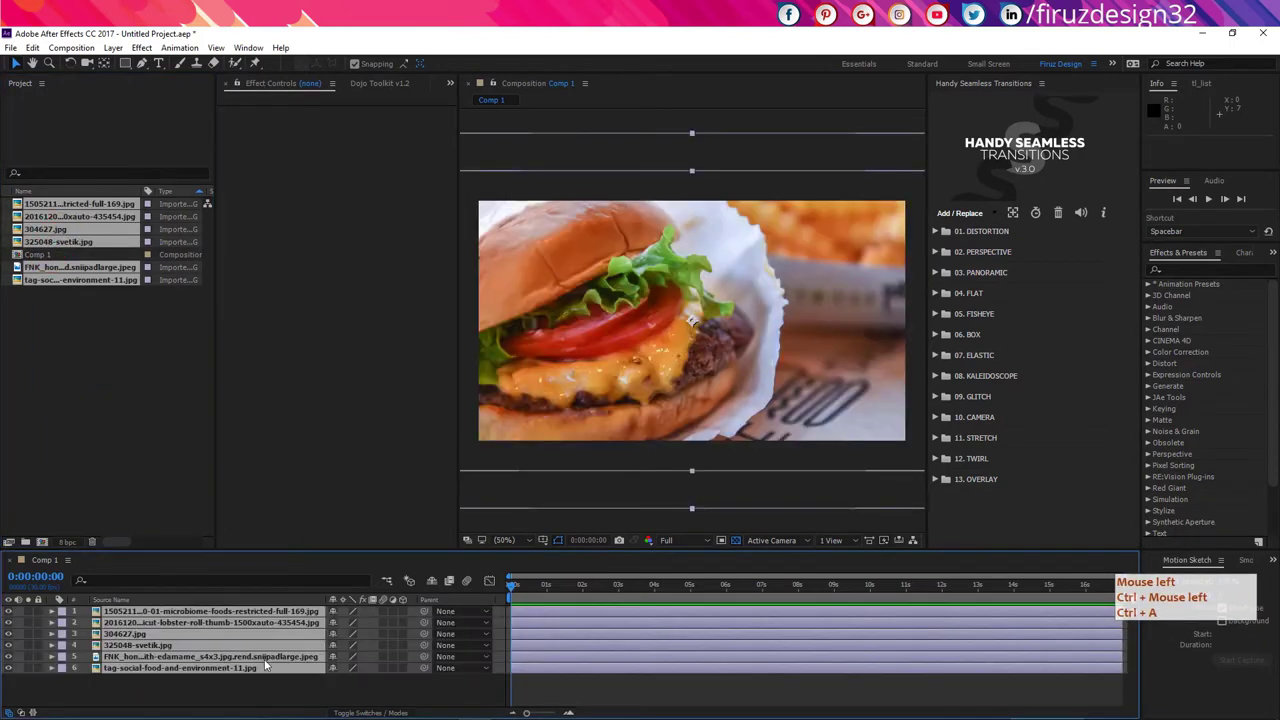
Trim the photo layers to end at 3 seconds and bring up Sequence Layers for them.
double_click(622, 593)
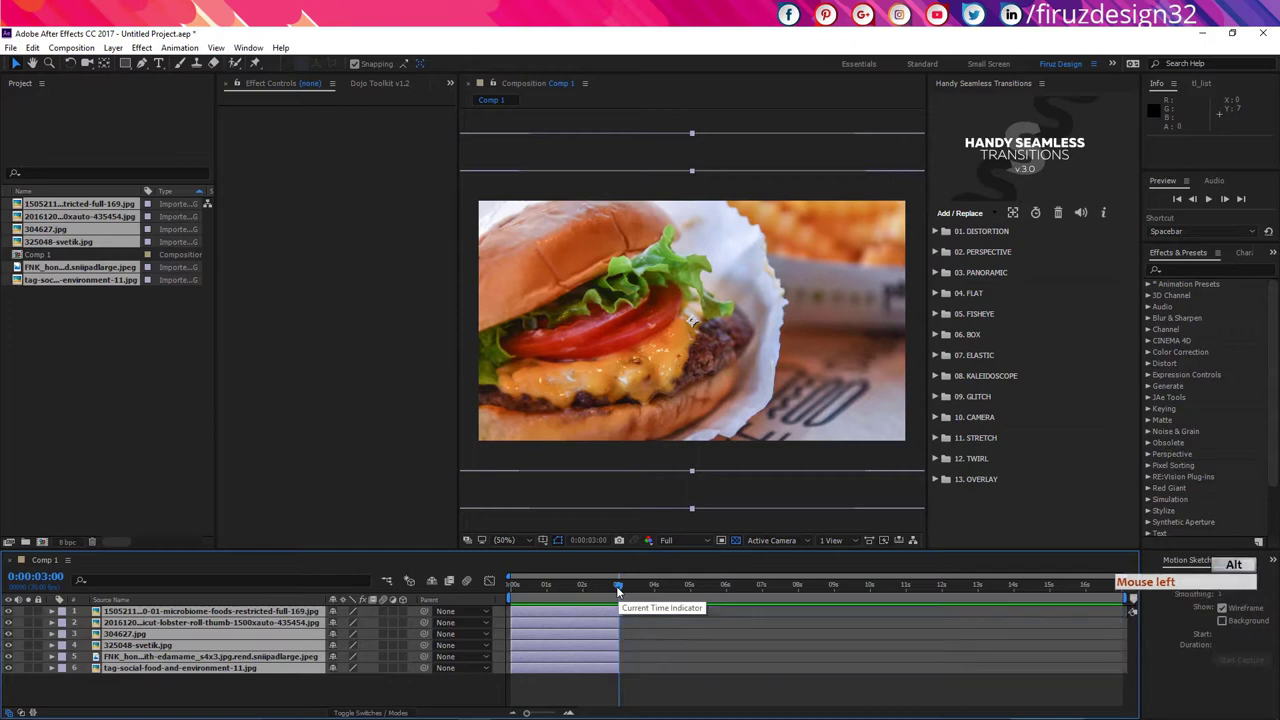
right_click(595, 620)
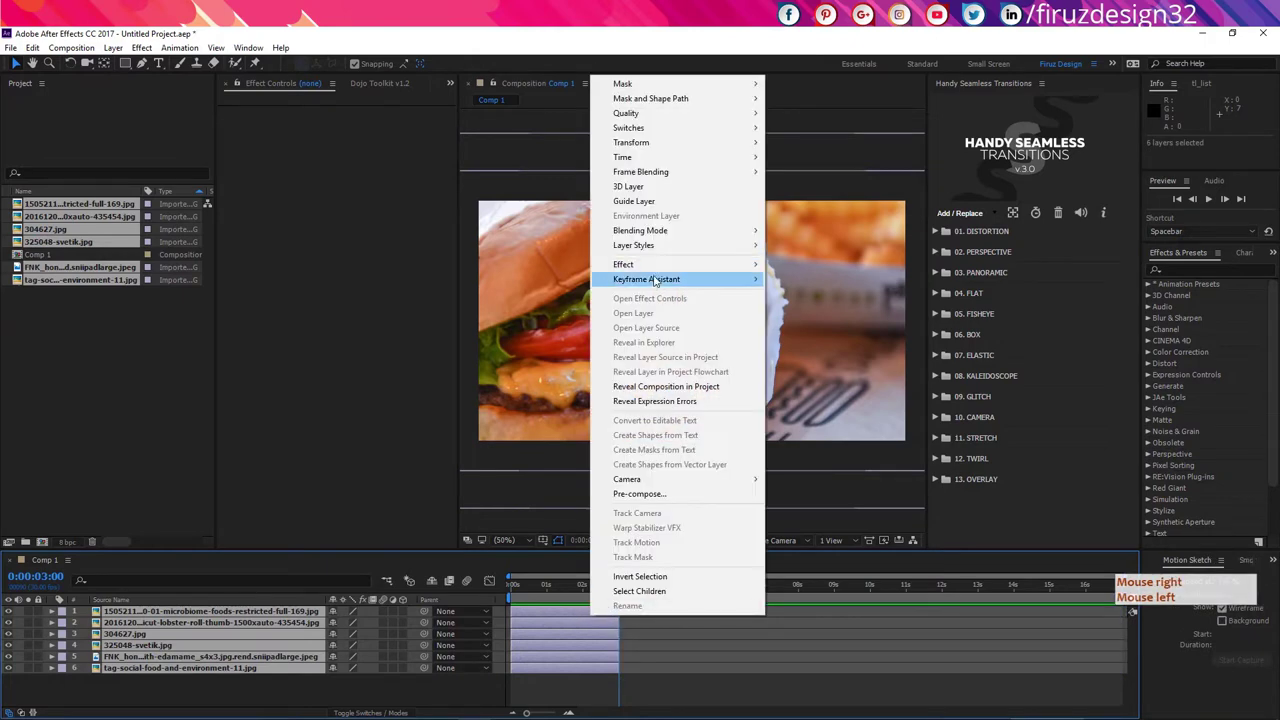
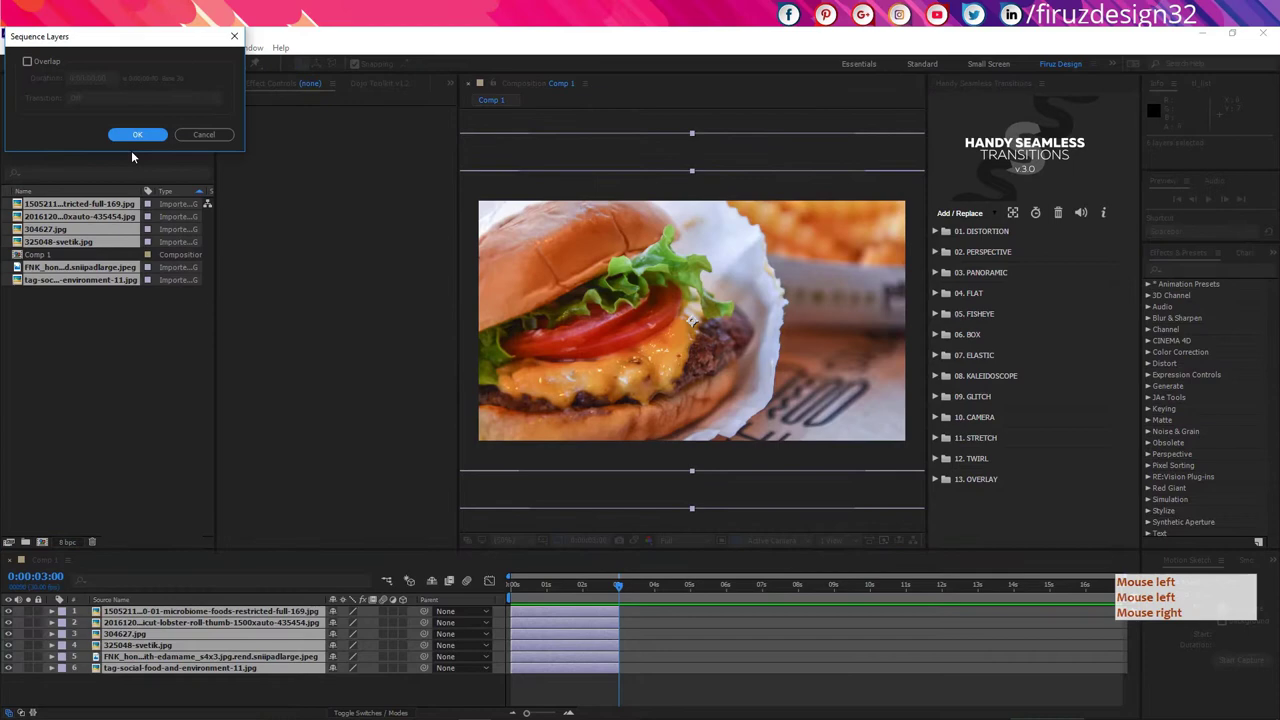
Fit the taco photo layer to the composition frame with Ctrl+Alt+F.
click(944, 699)
click(605, 590)
click(601, 589)
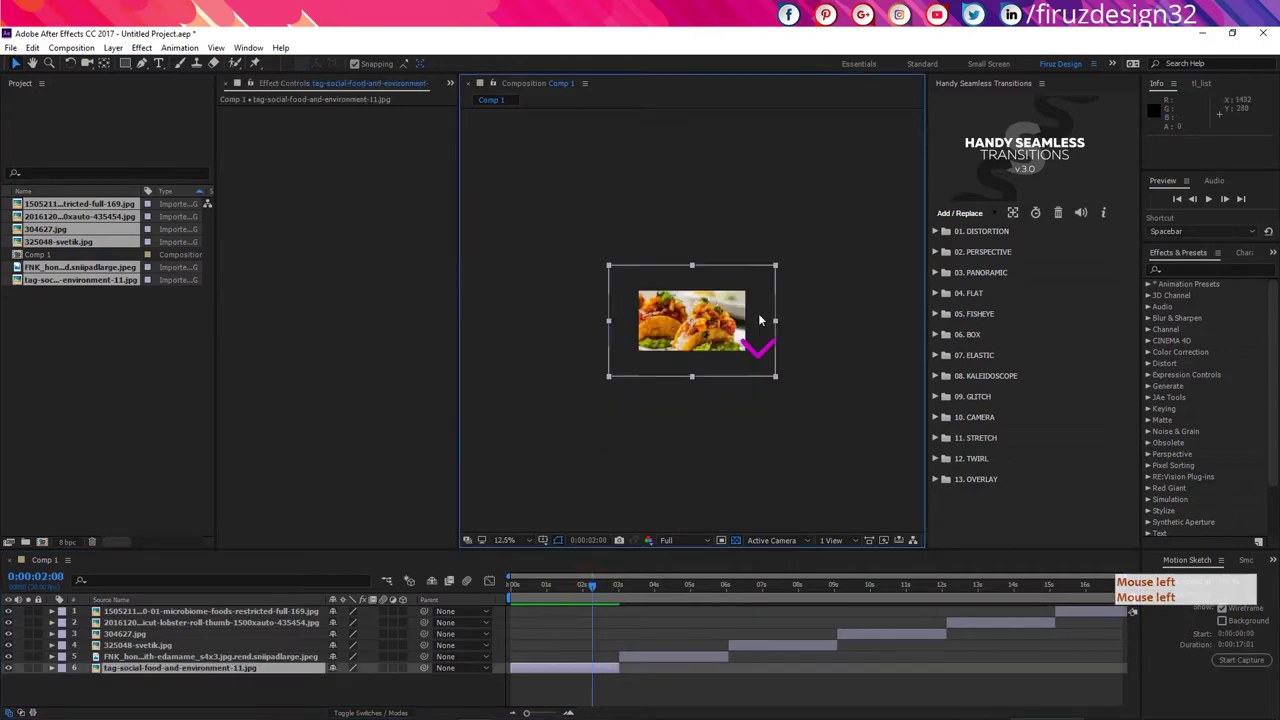
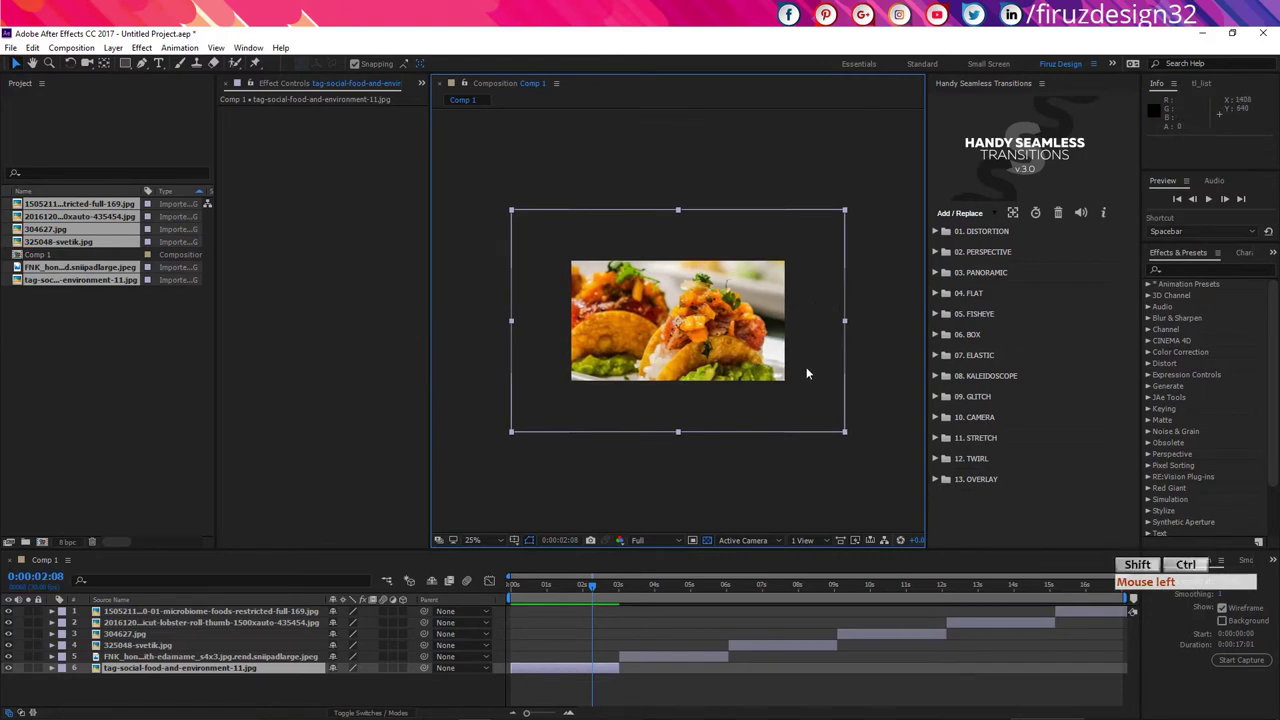
key(ctrl+shift+alt+h)
key(ctrl+shift+alt+h)
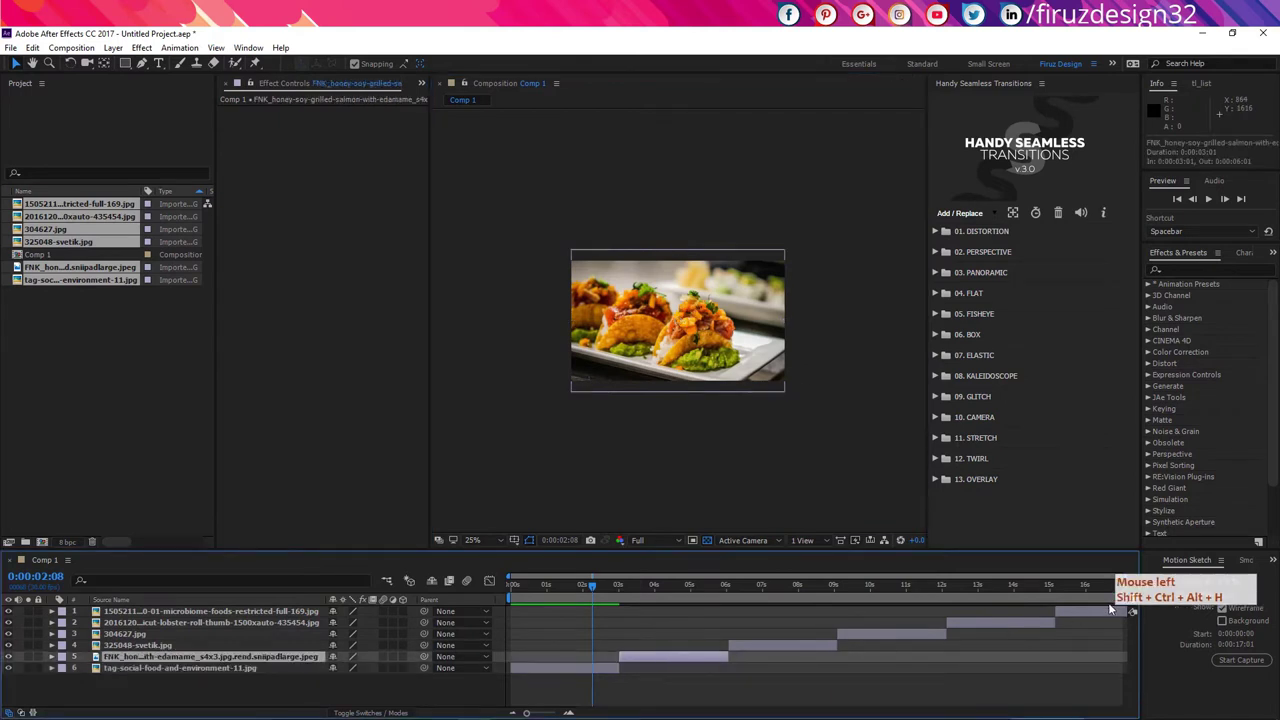
key(ctrl+shift+alt+h)
click(1103, 616)
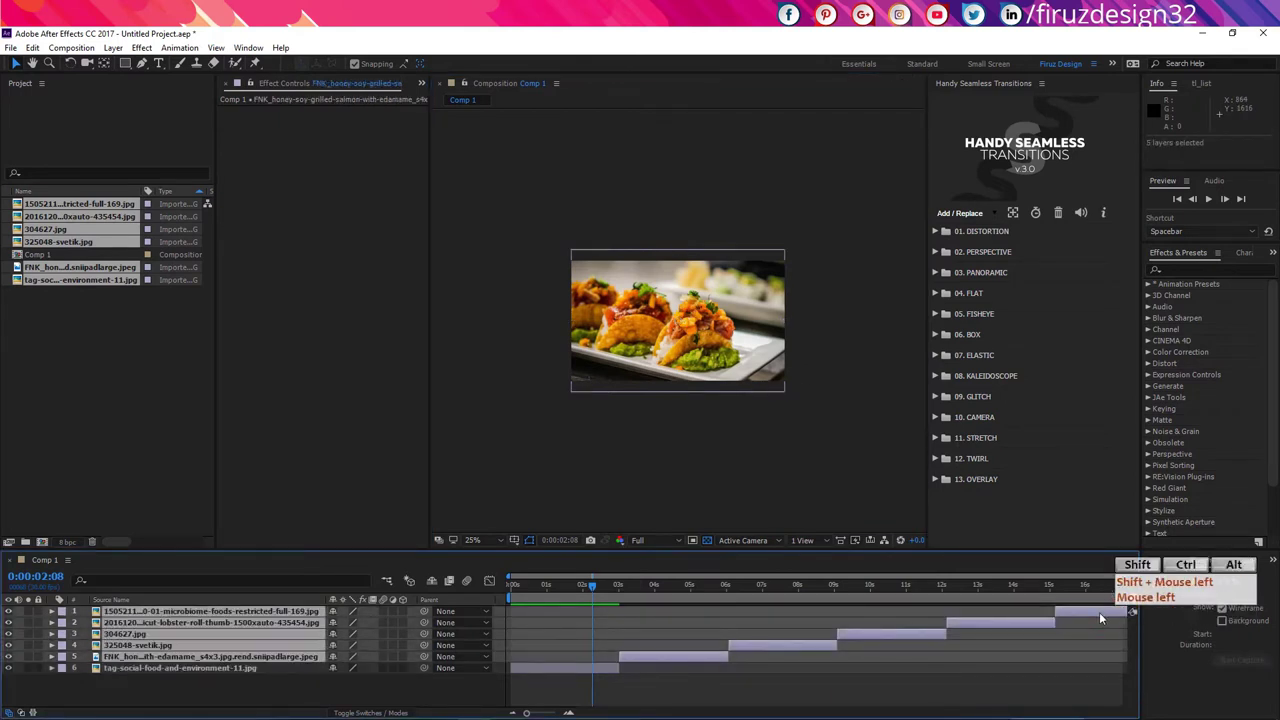
Fit the remaining photo layers to the composition frame and check the sequenced cuts.
key(ctrl+shift+alt+h)
click(1098, 617)
key(ctrl+shift+alt+h)
click(646, 595)
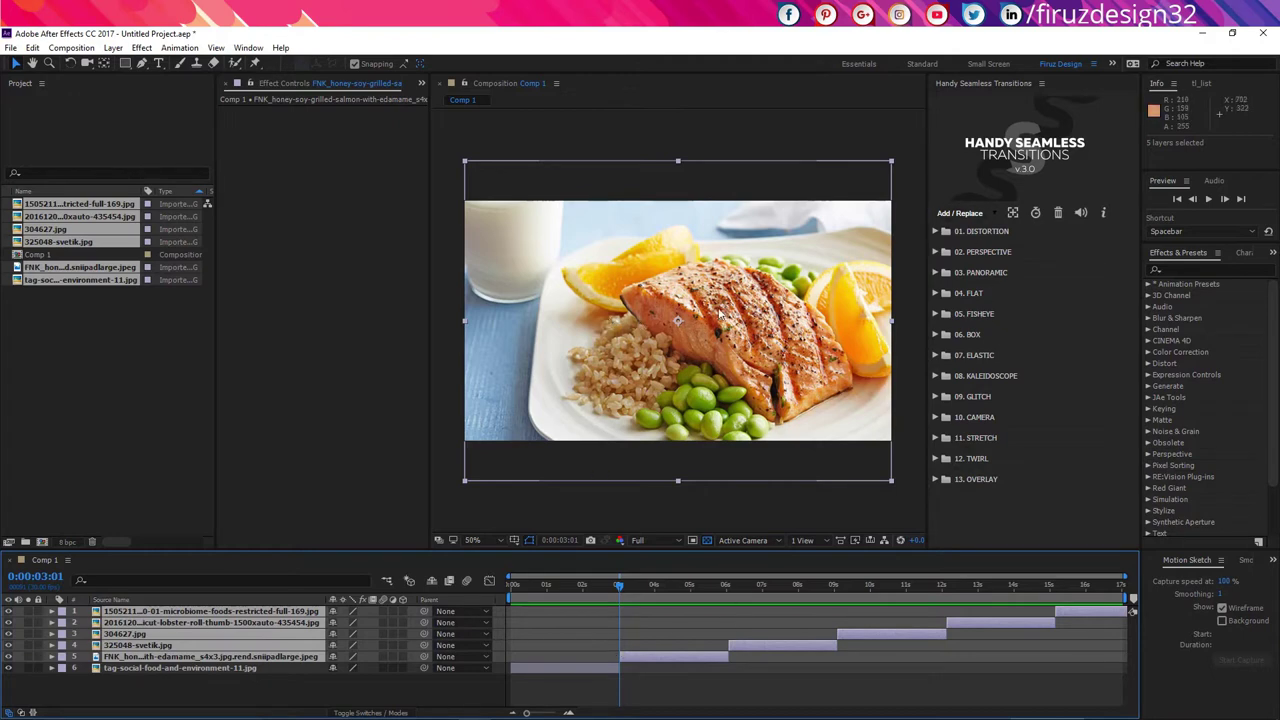
click(686, 683)
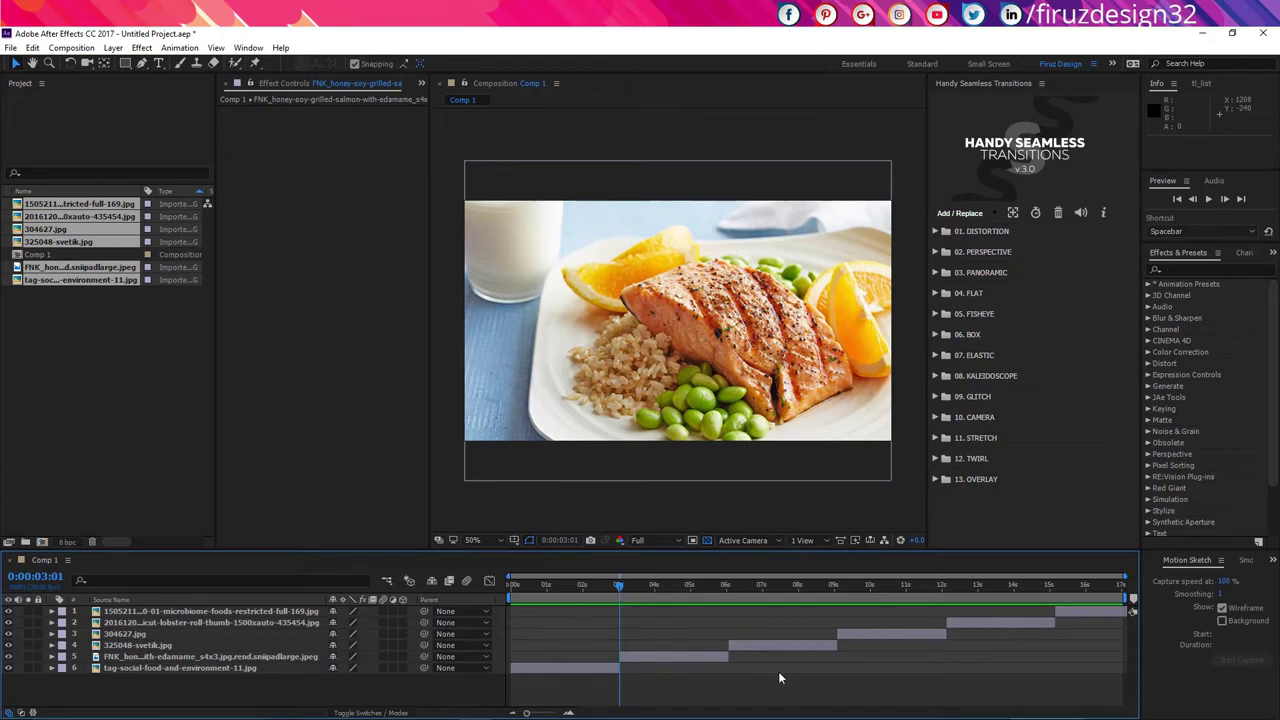
click(633, 689)
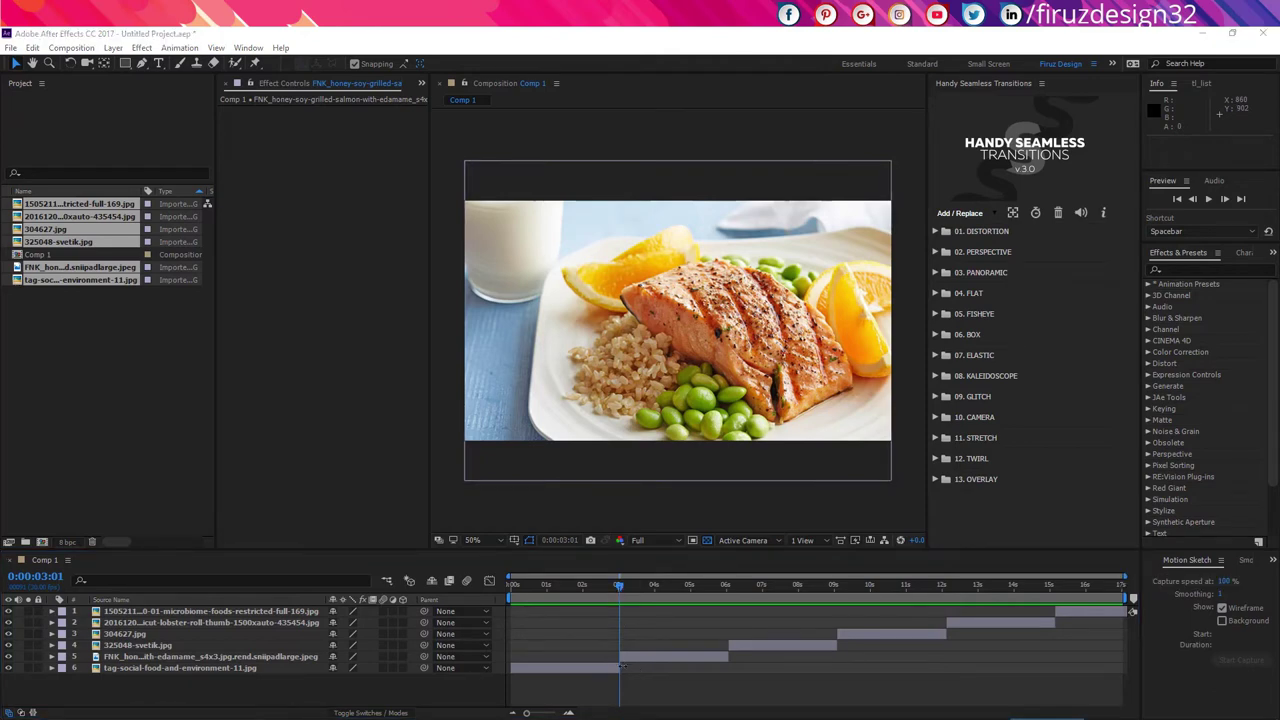
click(627, 638)
click(627, 638)
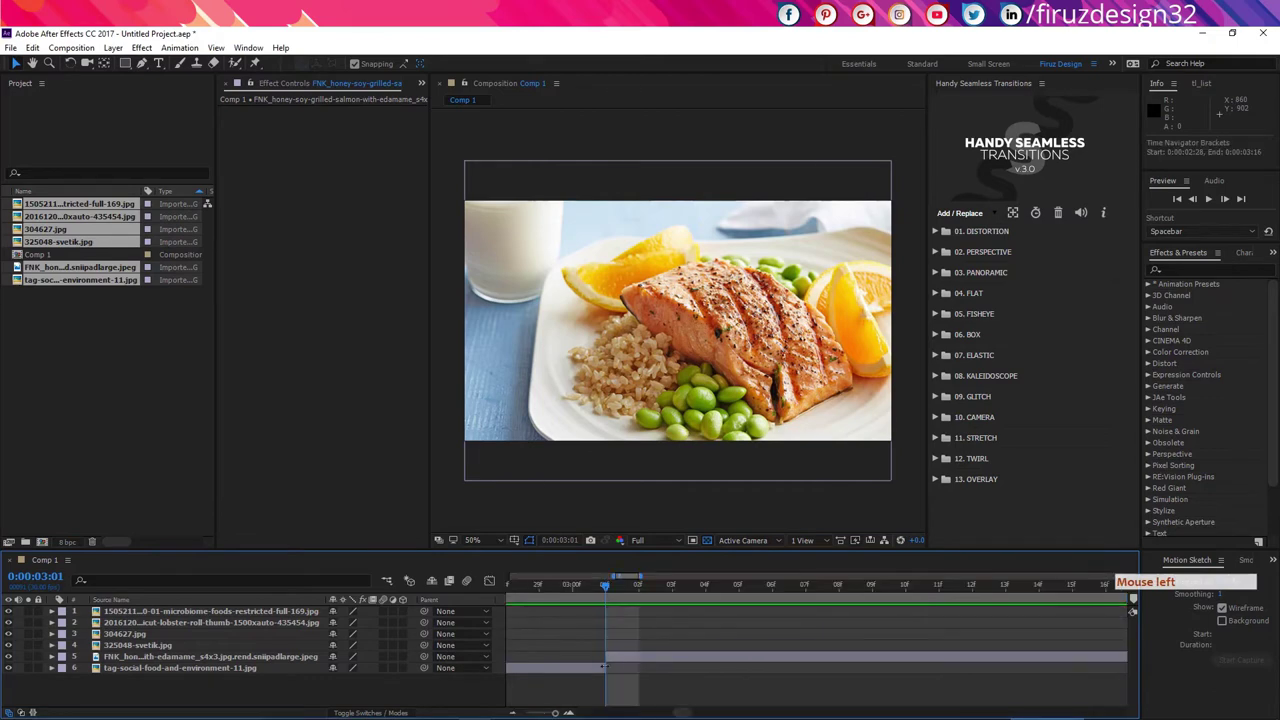
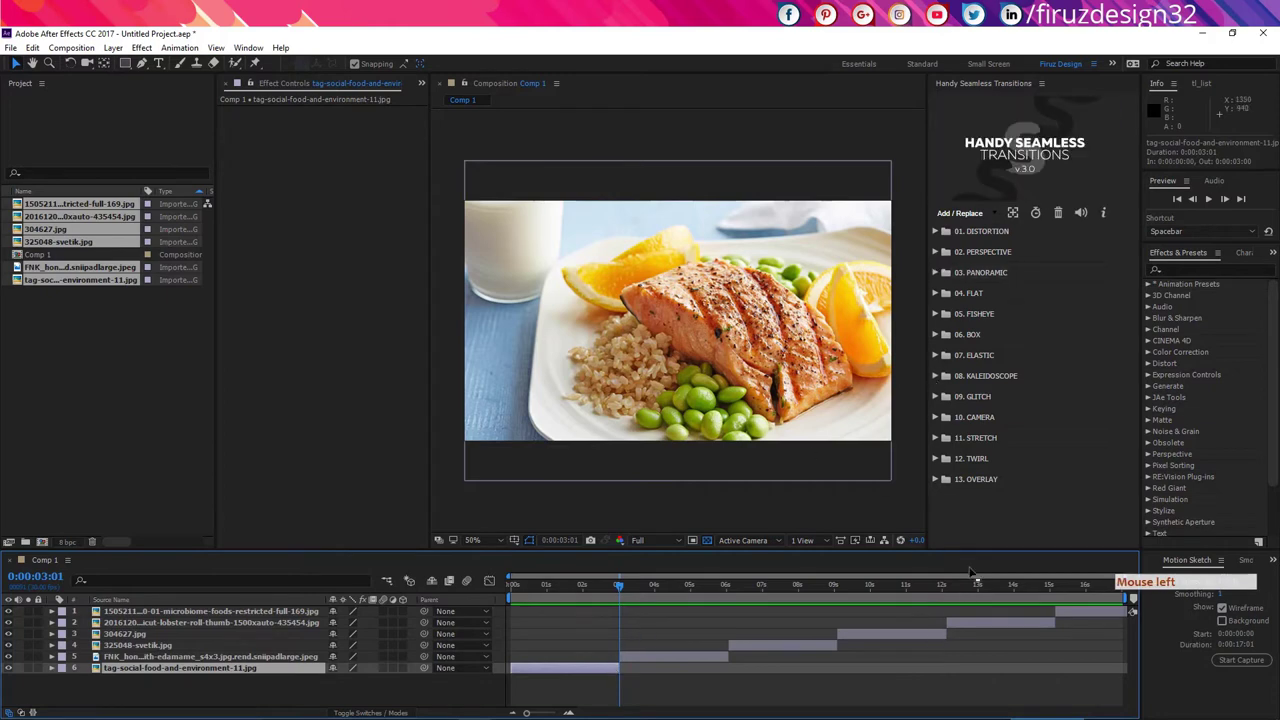
Select the first photo layer and browse 10. CAMERA > Camera Hand in the HST panel.
click(1008, 506)
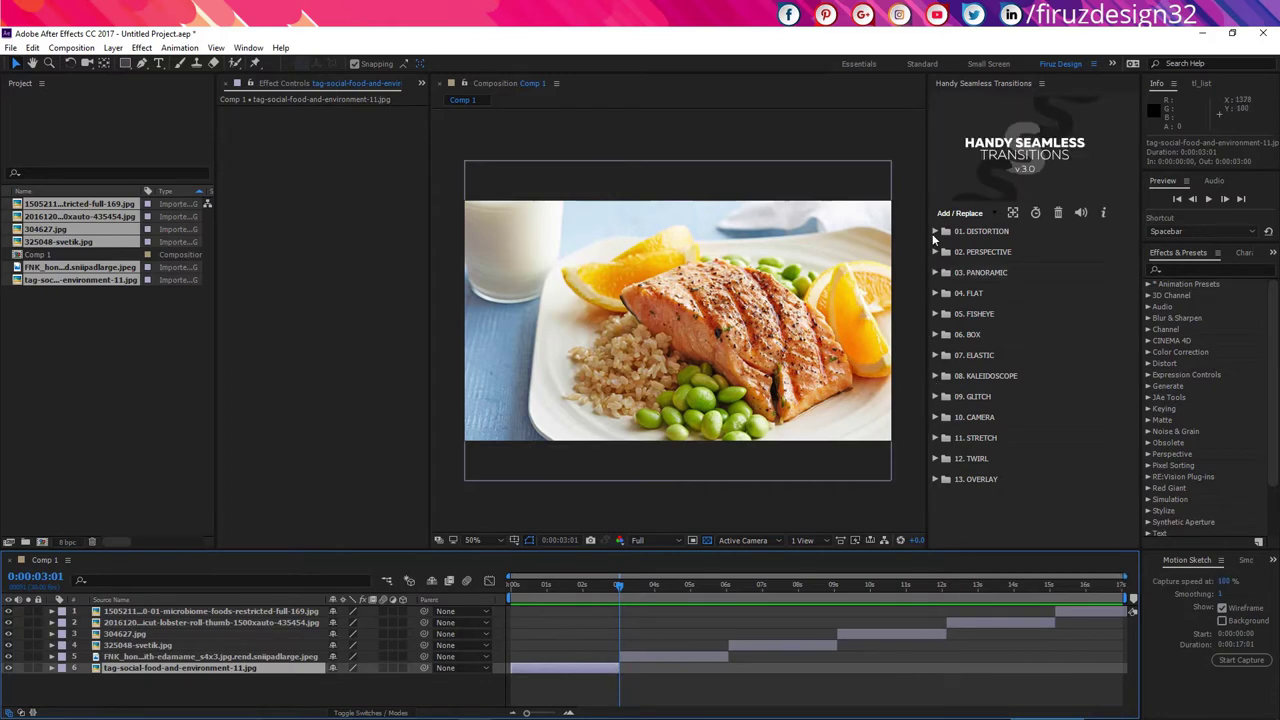
click(938, 421)
click(948, 442)
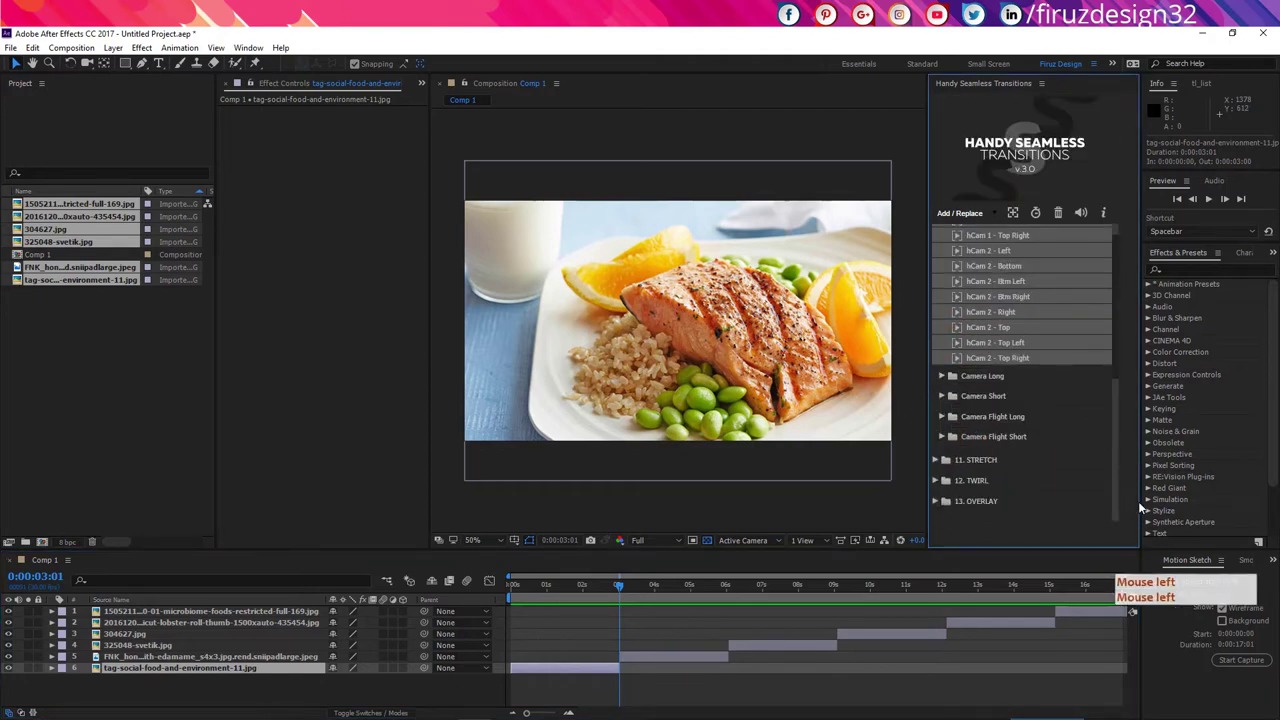
click(1144, 505)
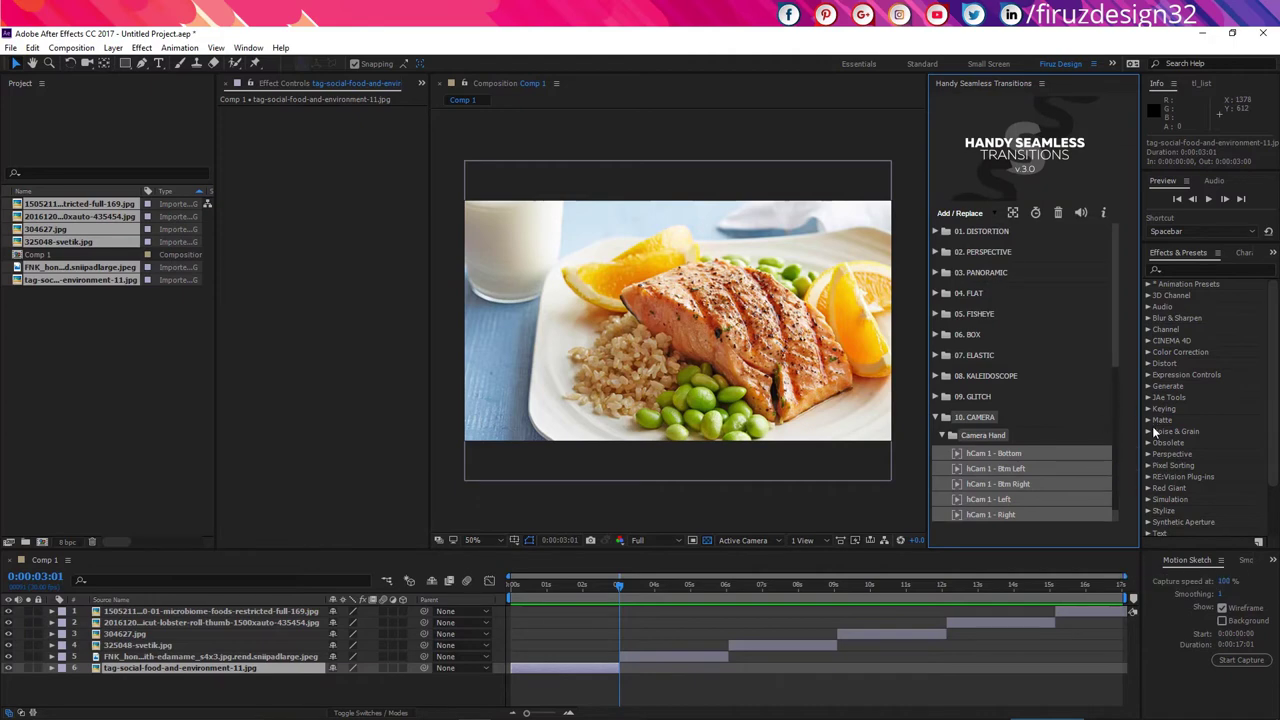
click(1120, 312)
Preview hCam 1 - Btm Right and add it to the composition with Add / Replace.
click(1076, 389)
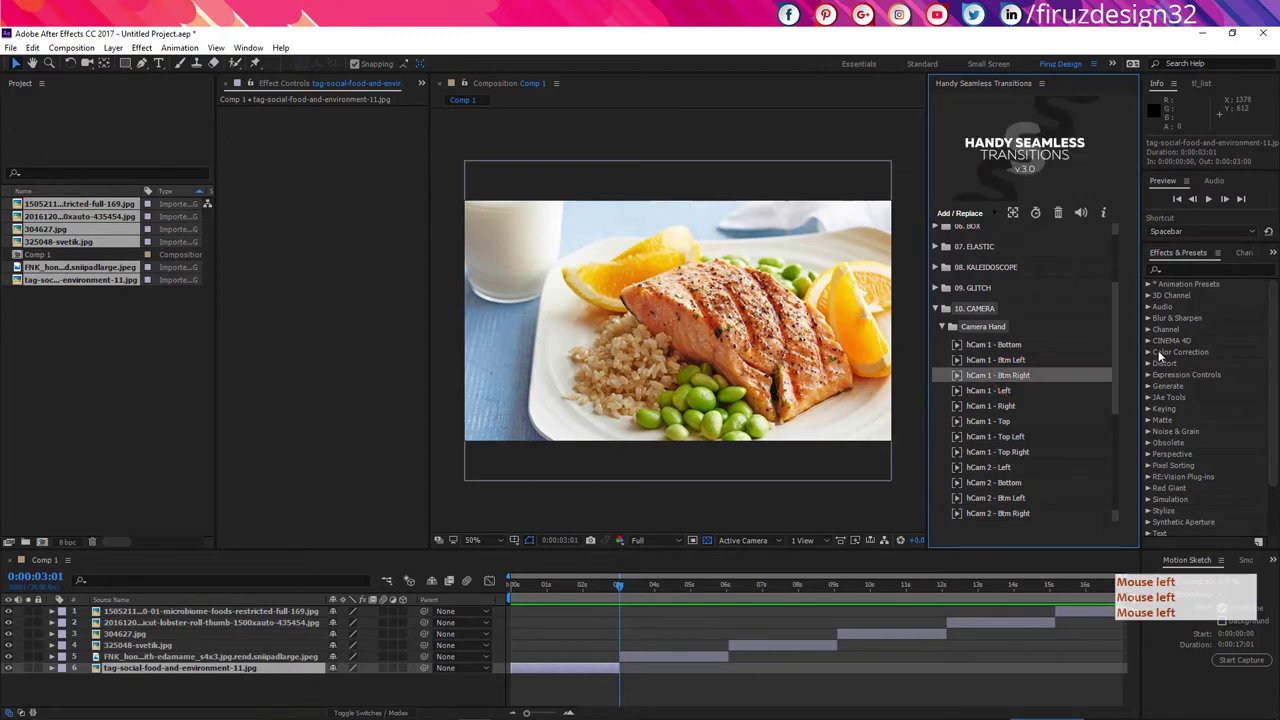
double_click(1166, 354)
click(1166, 354)
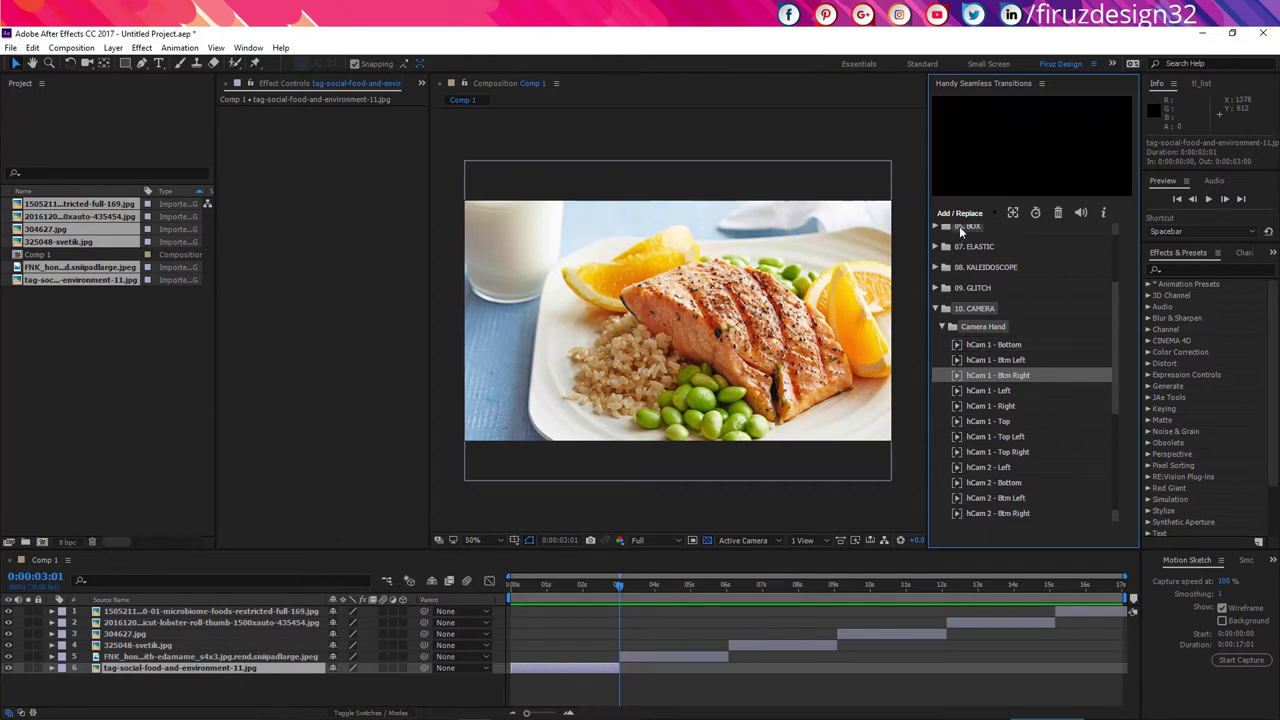
click(974, 221)
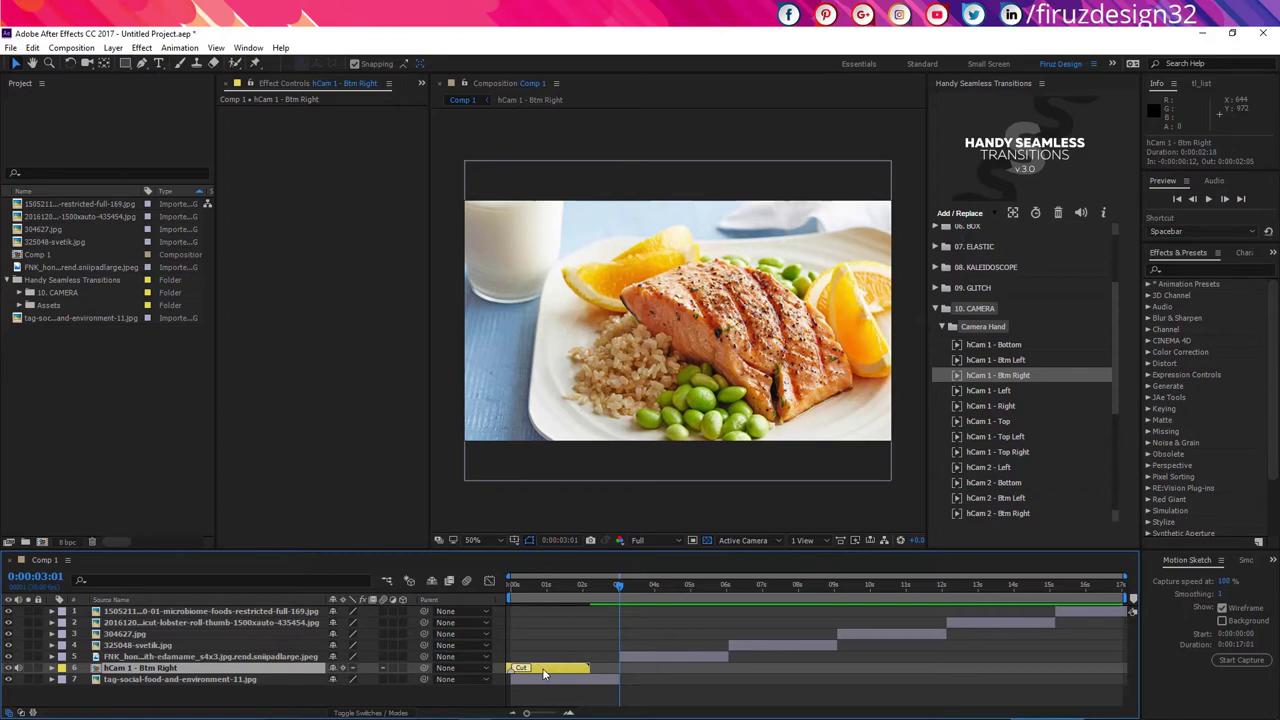
Place the hCam 1 - Btm Right layer over the first cut and play its preview.
key(ctrl+z)
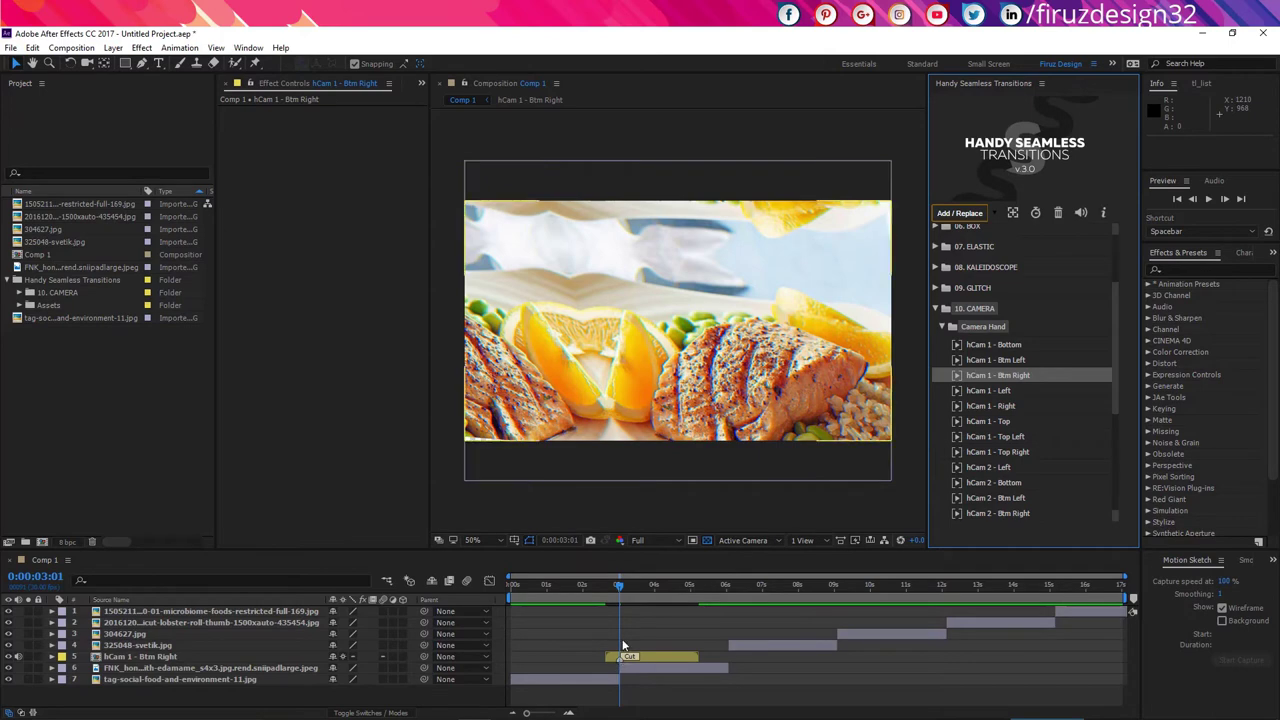
click(614, 590)
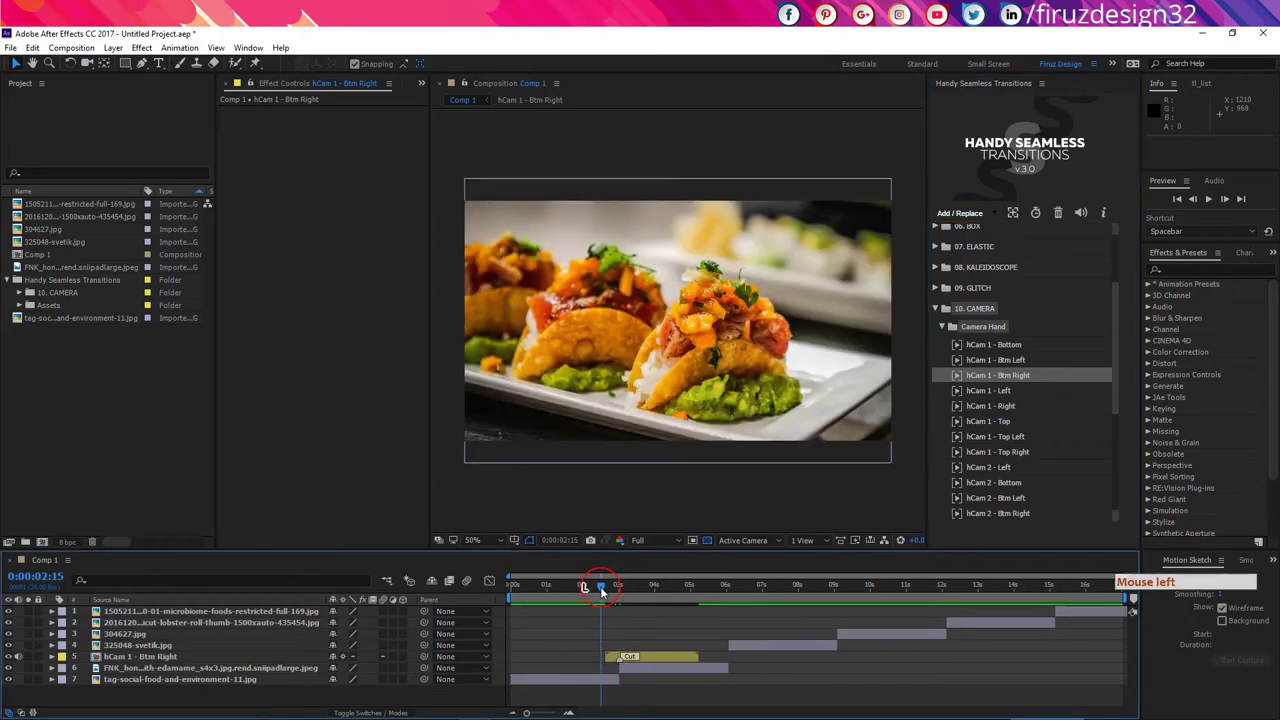
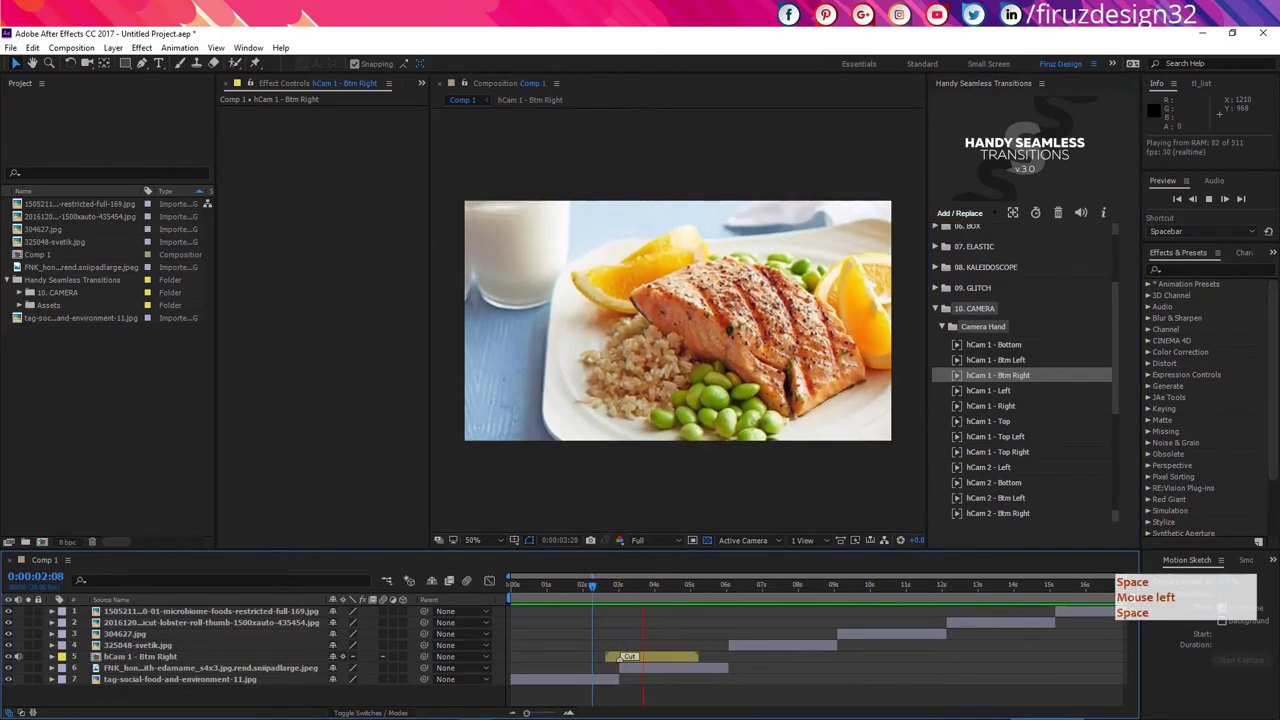
click(655, 582)
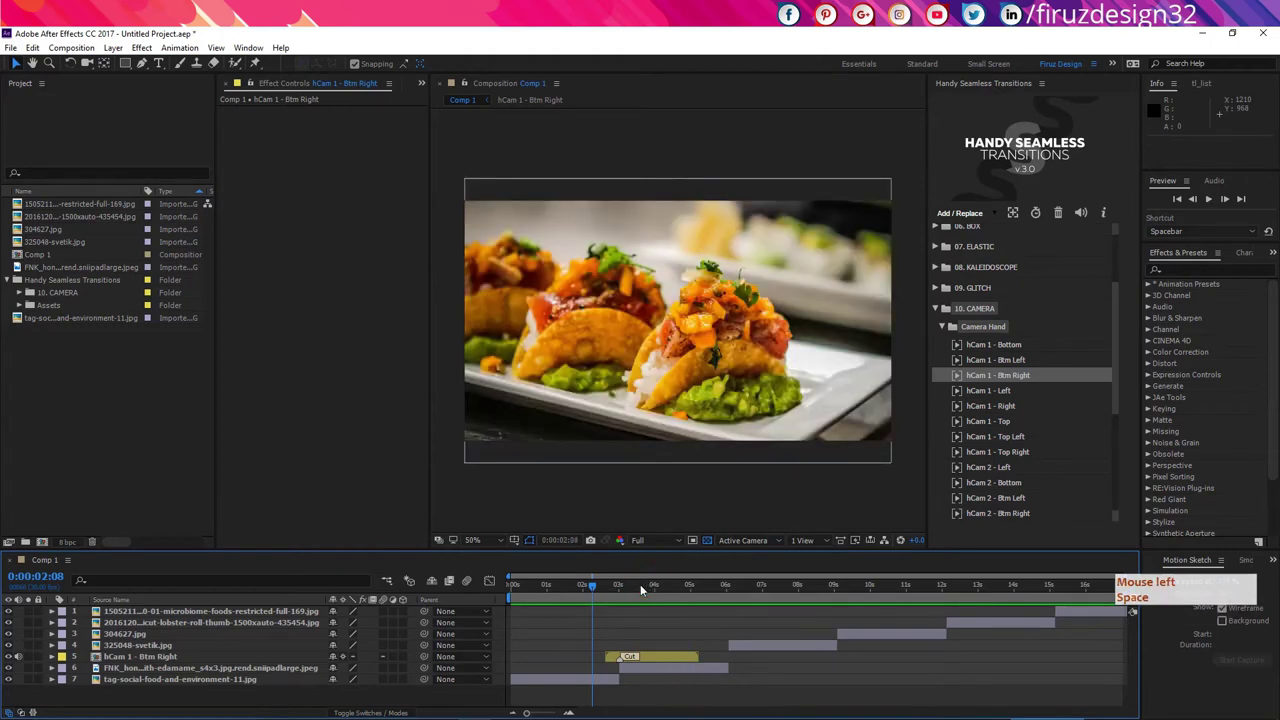
key(space)
Move to the next photo cut and expand the 01. DISTORTION transition category.
click(654, 589)
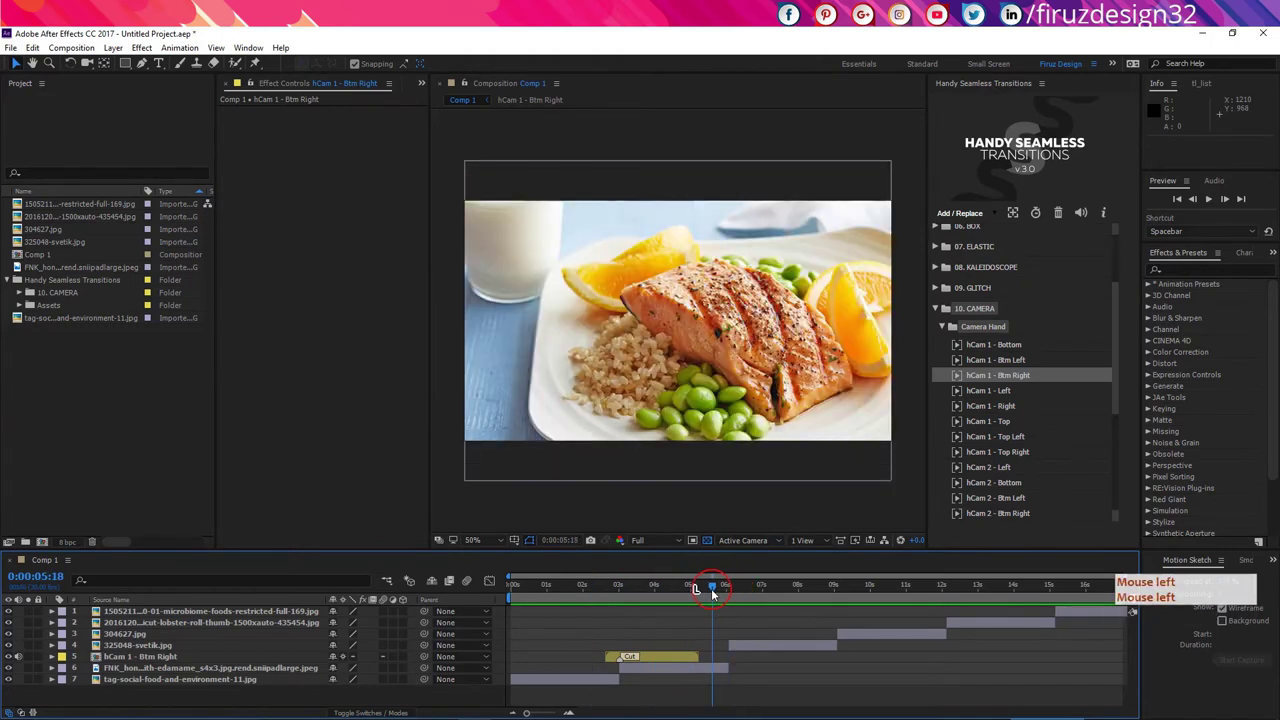
click(736, 596)
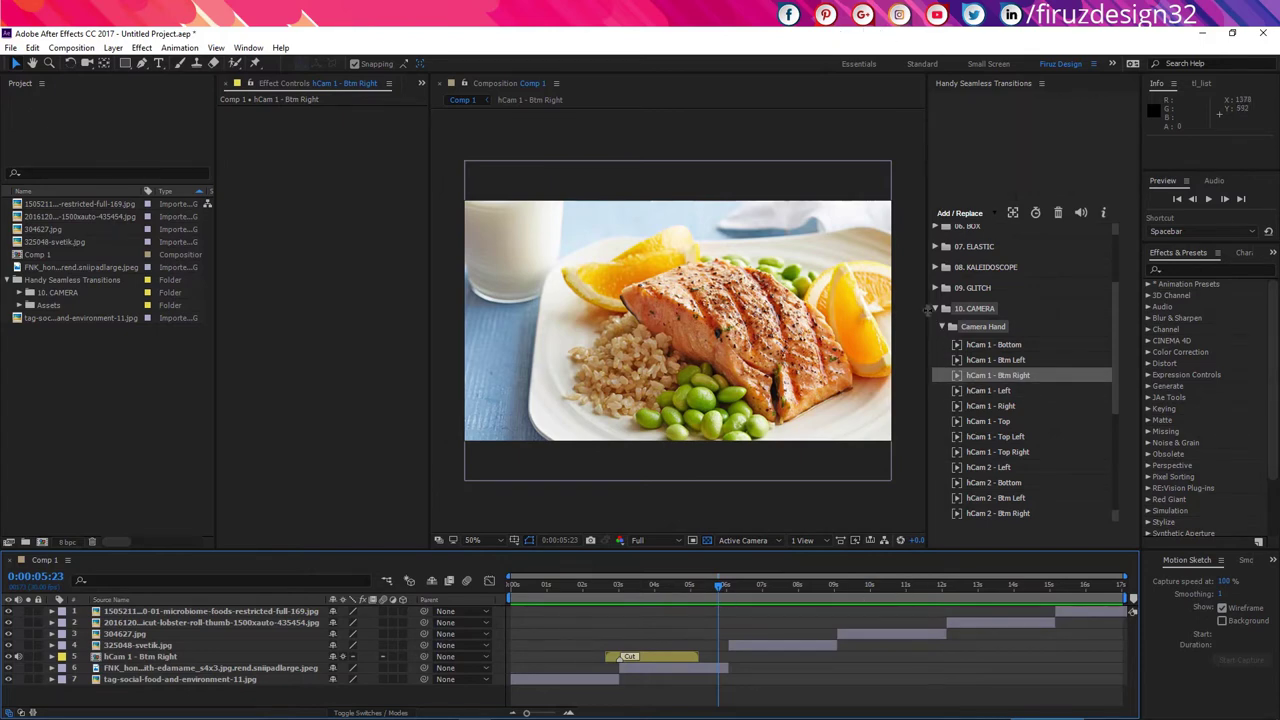
click(942, 315)
Add Dist Hyp Zoom - In at the cut into the 325048-svetik.jpg photo layer.
click(940, 315)
click(938, 234)
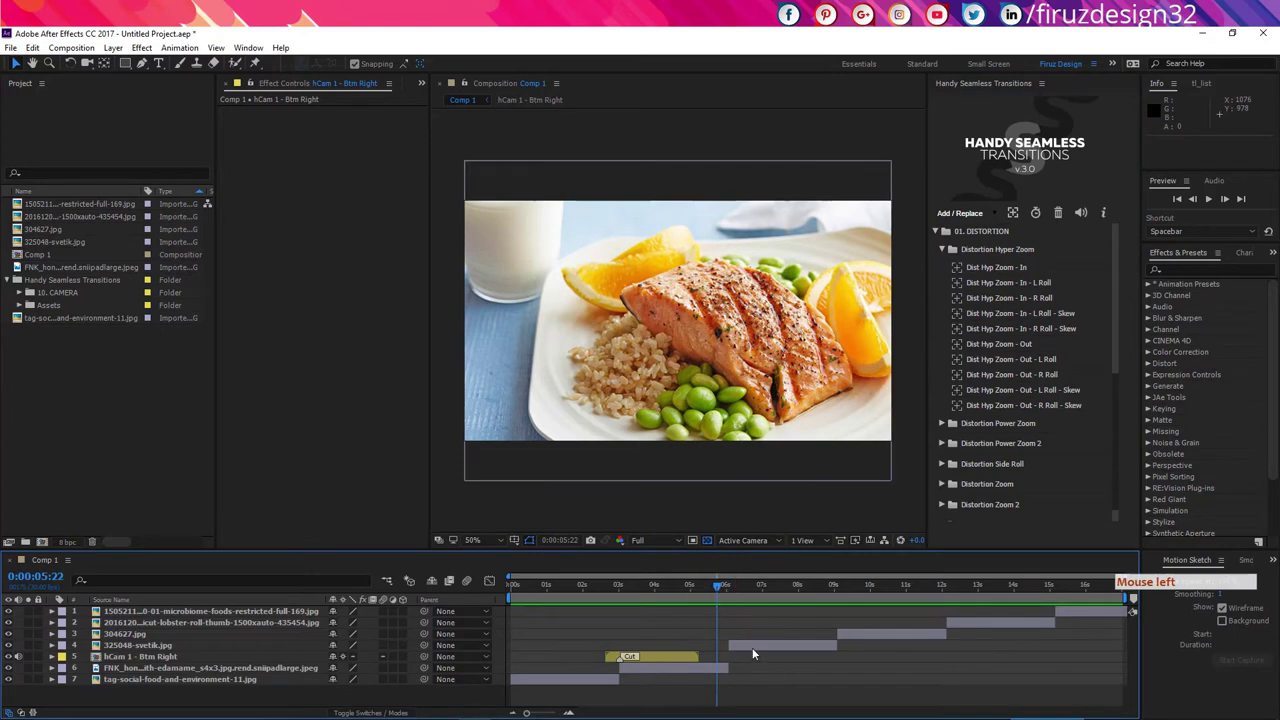
click(756, 649)
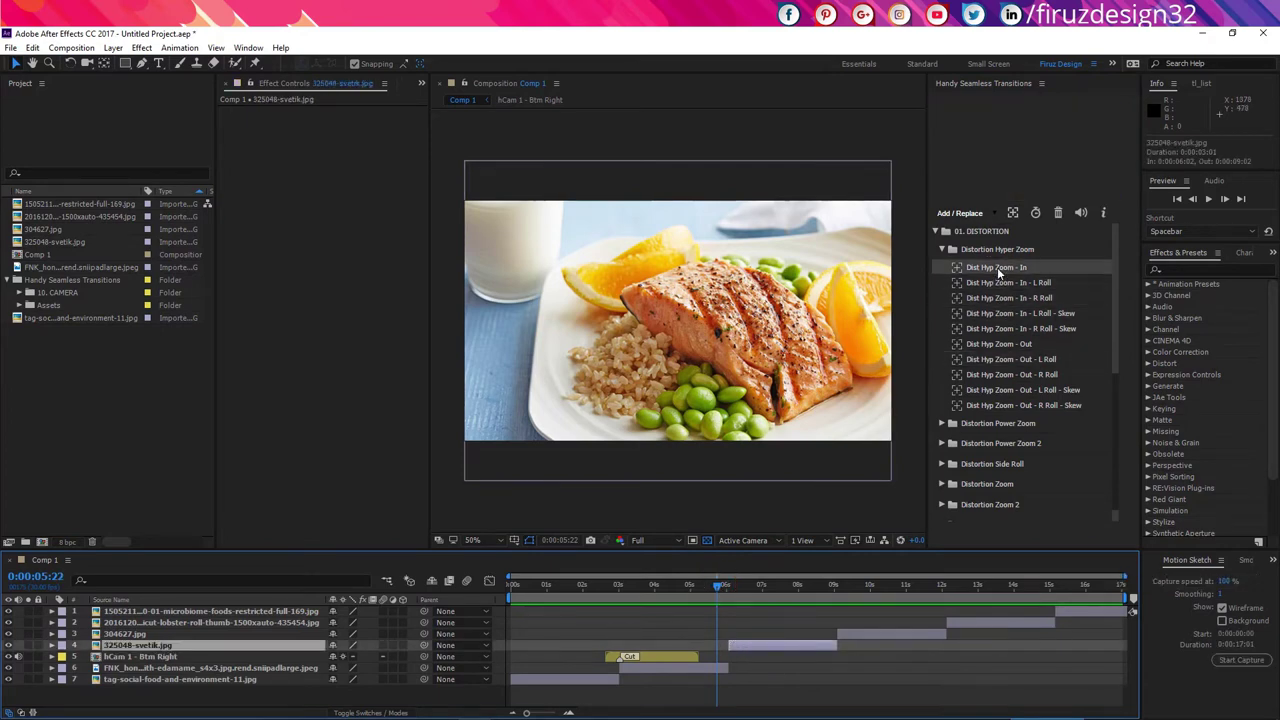
click(1002, 273)
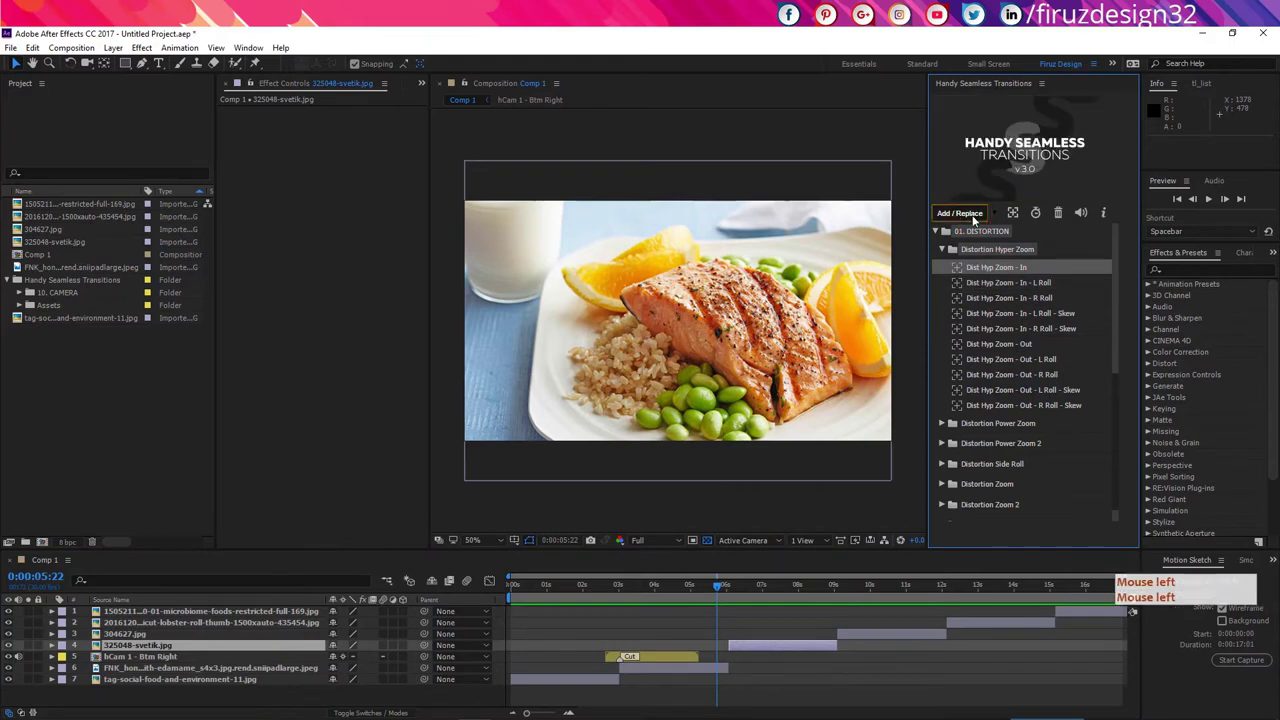
click(971, 232)
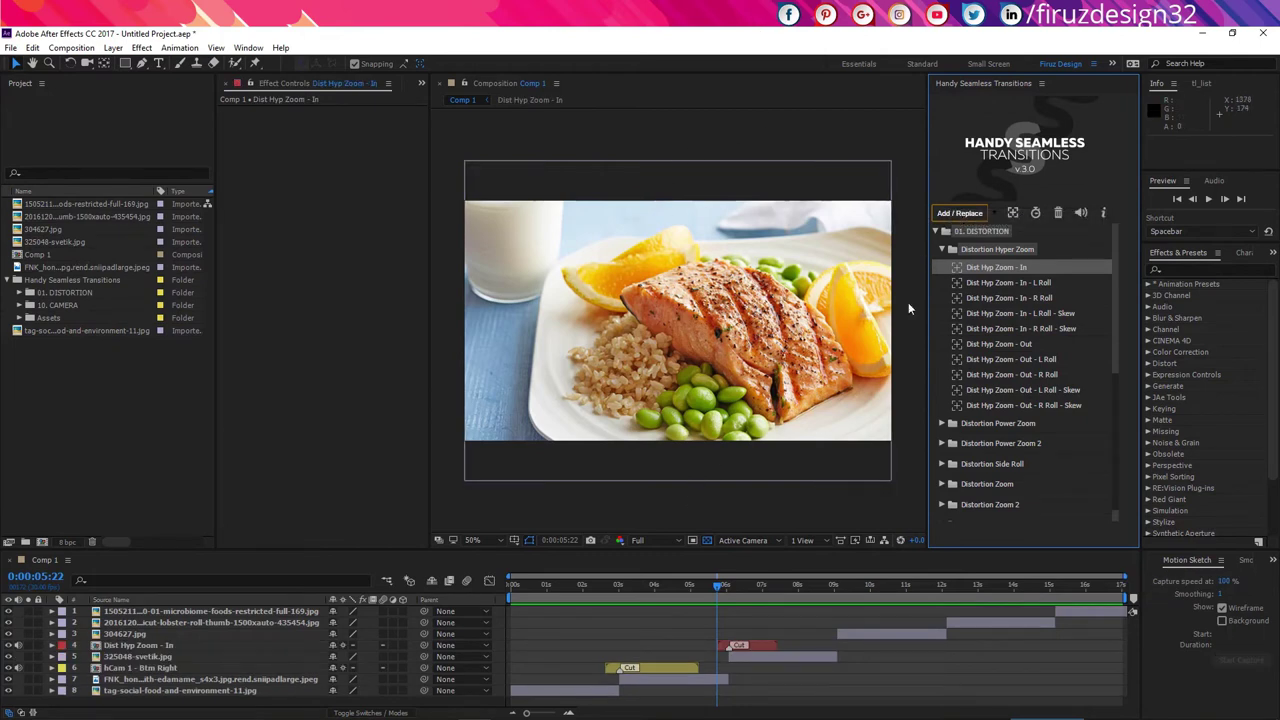
Scrub and play the new zoom transition, then select the Dist Hyp Zoom - In layer.
key(space)
click(723, 593)
key(space)
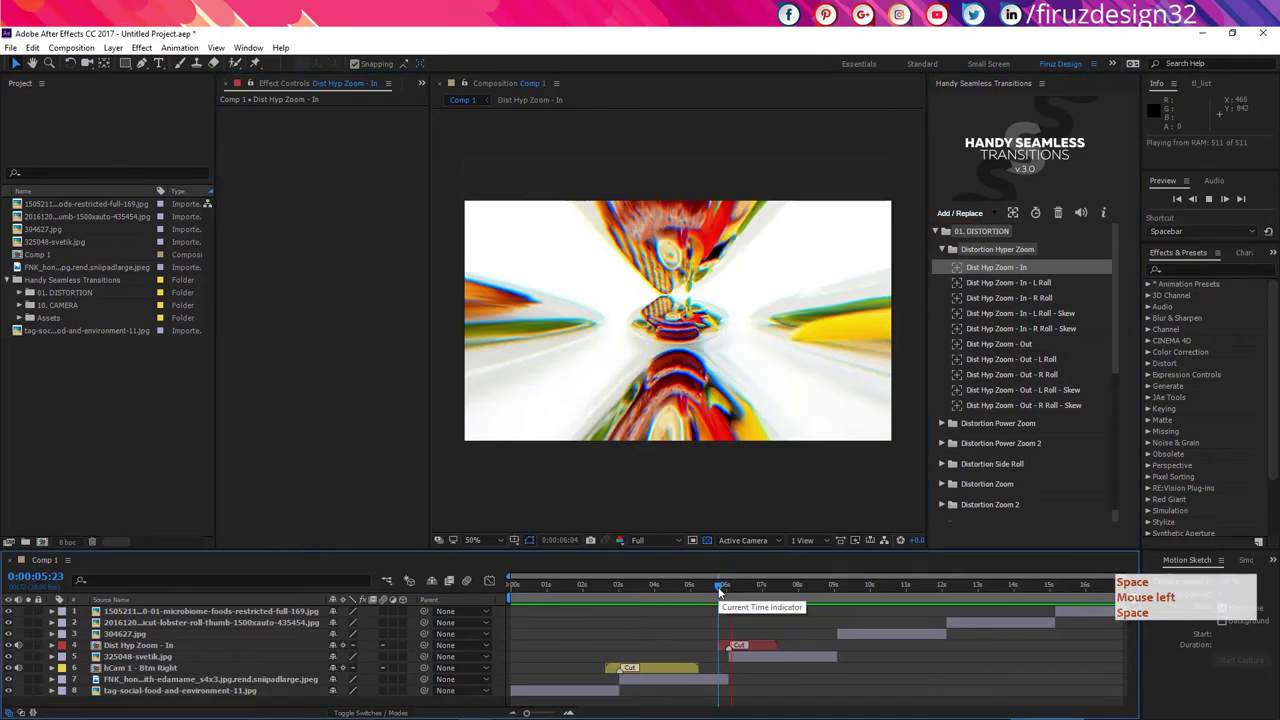
click(711, 590)
key(space)
click(766, 595)
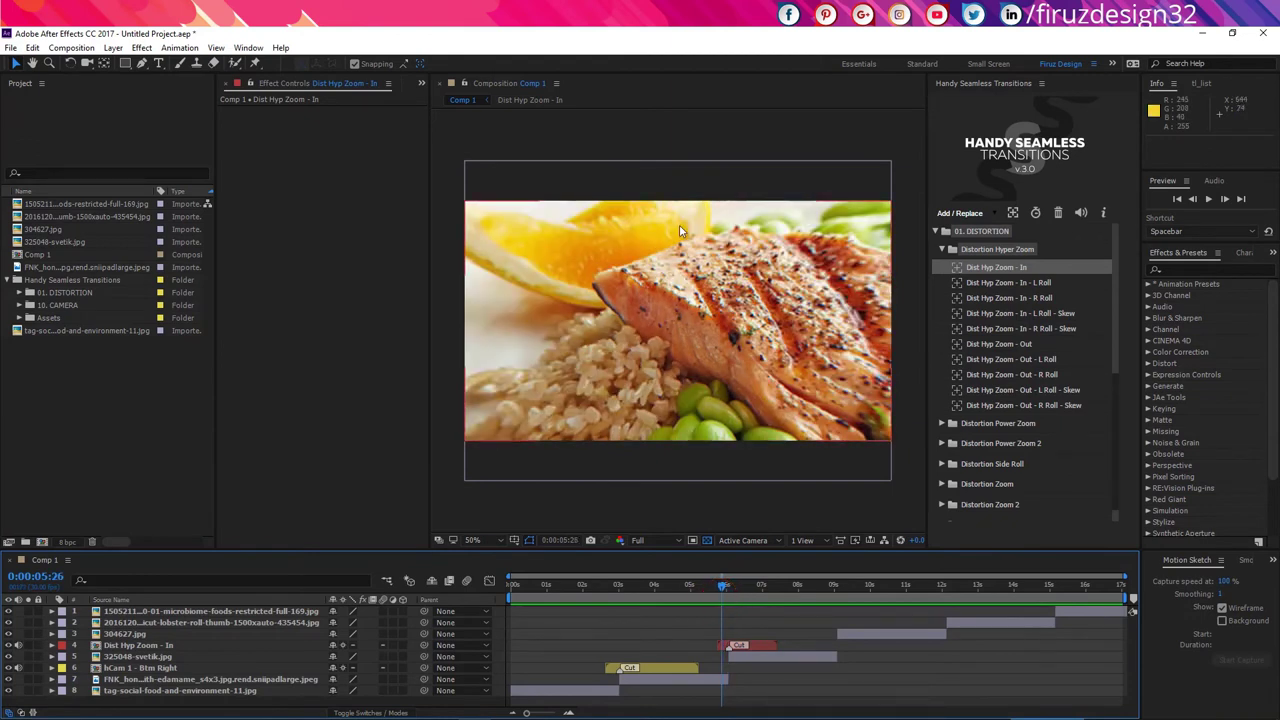
click(763, 647)
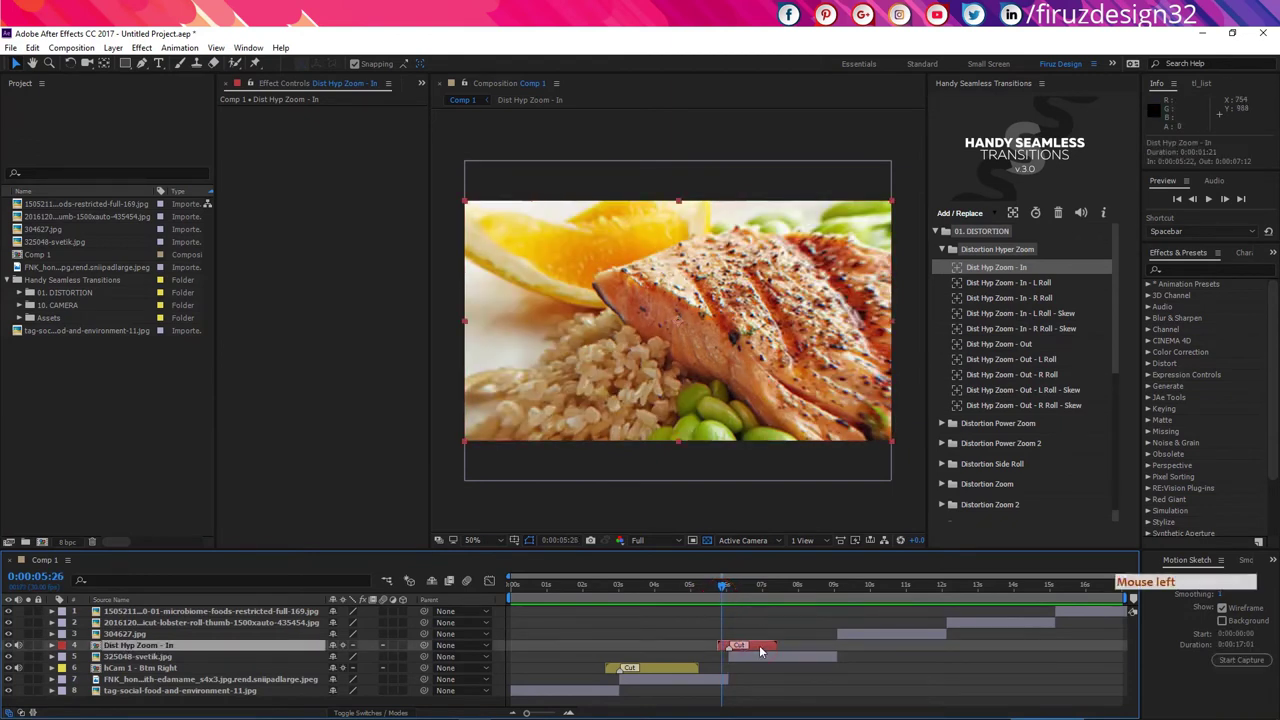
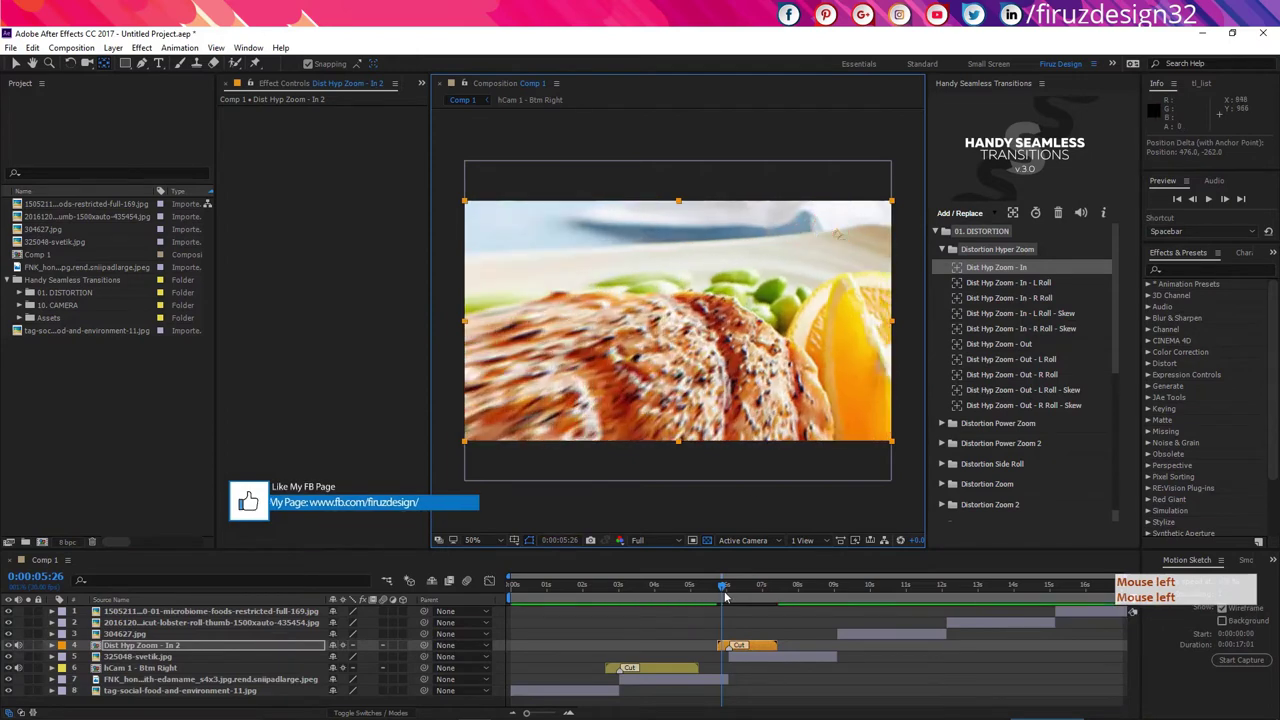
Scrub to the start of the Dist Hyp Zoom - In 2 transition and play short previews.
click(723, 596)
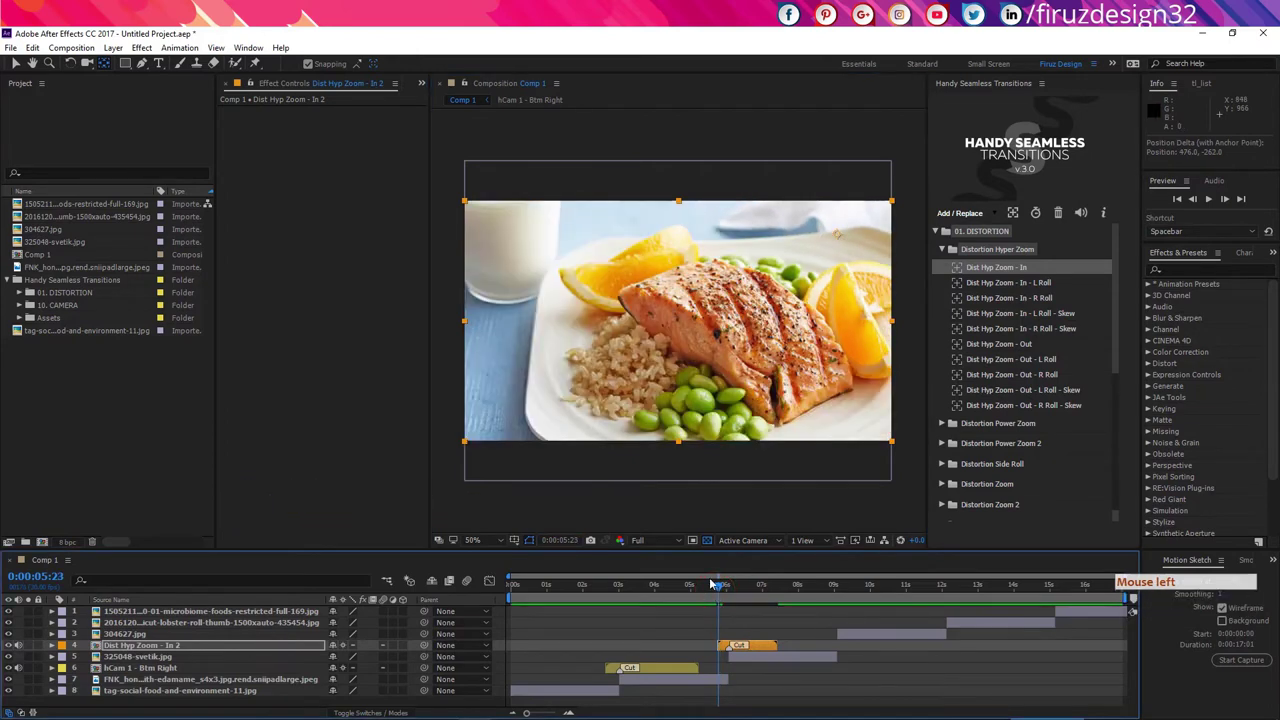
click(714, 583)
key(space)
click(714, 583)
key(space)
click(730, 576)
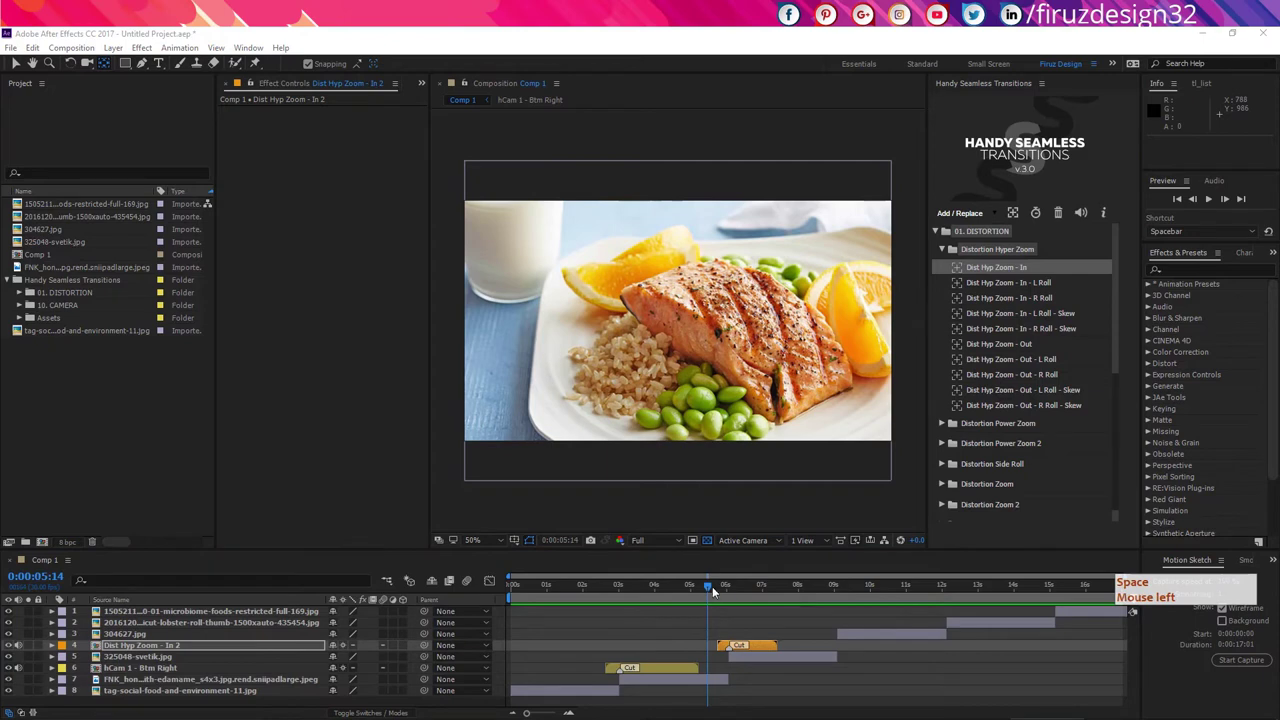
Play the zoom into the sausage plate photo, then select the Dist Hyp Zoom - In 2 layer.
click(717, 591)
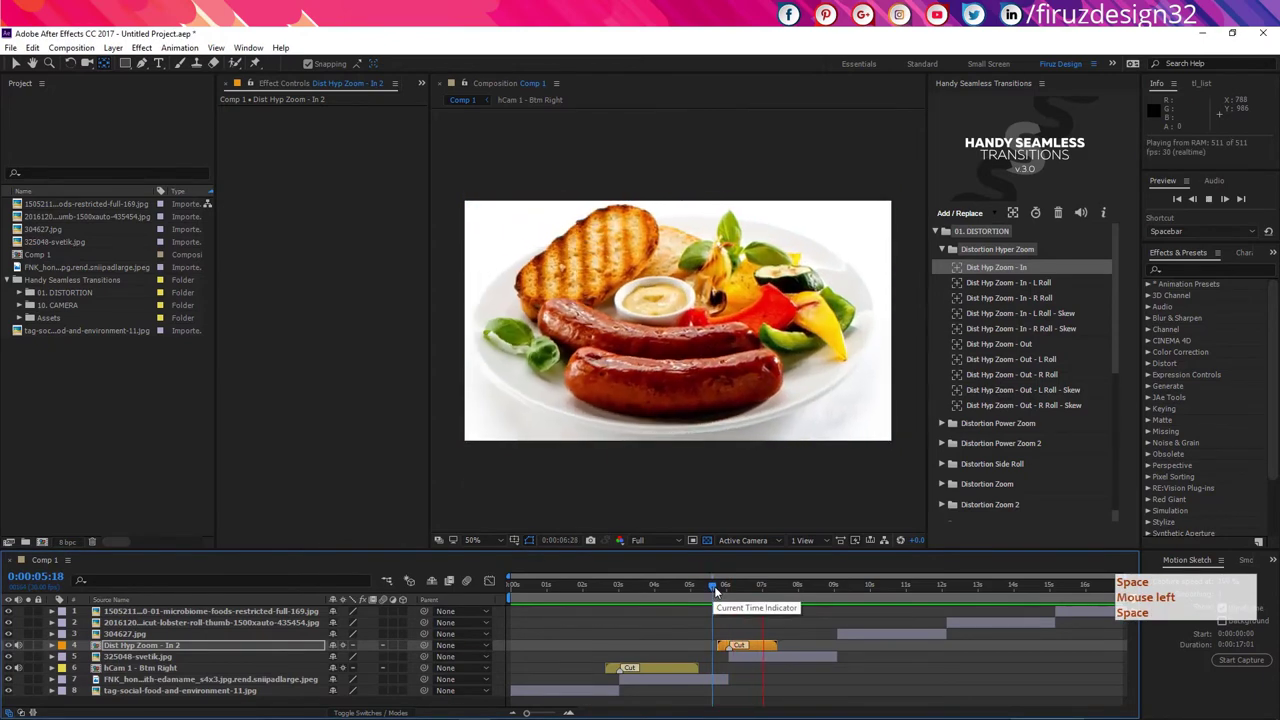
key(space)
click(714, 591)
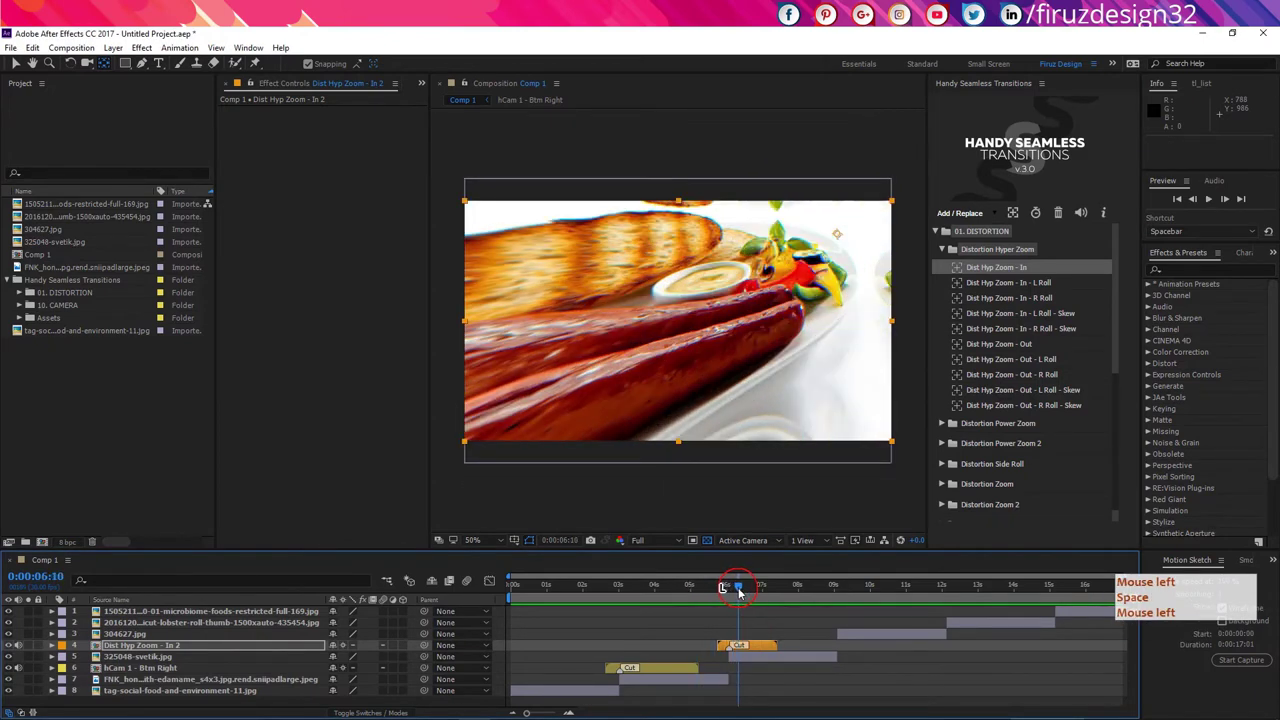
key(space)
click(749, 595)
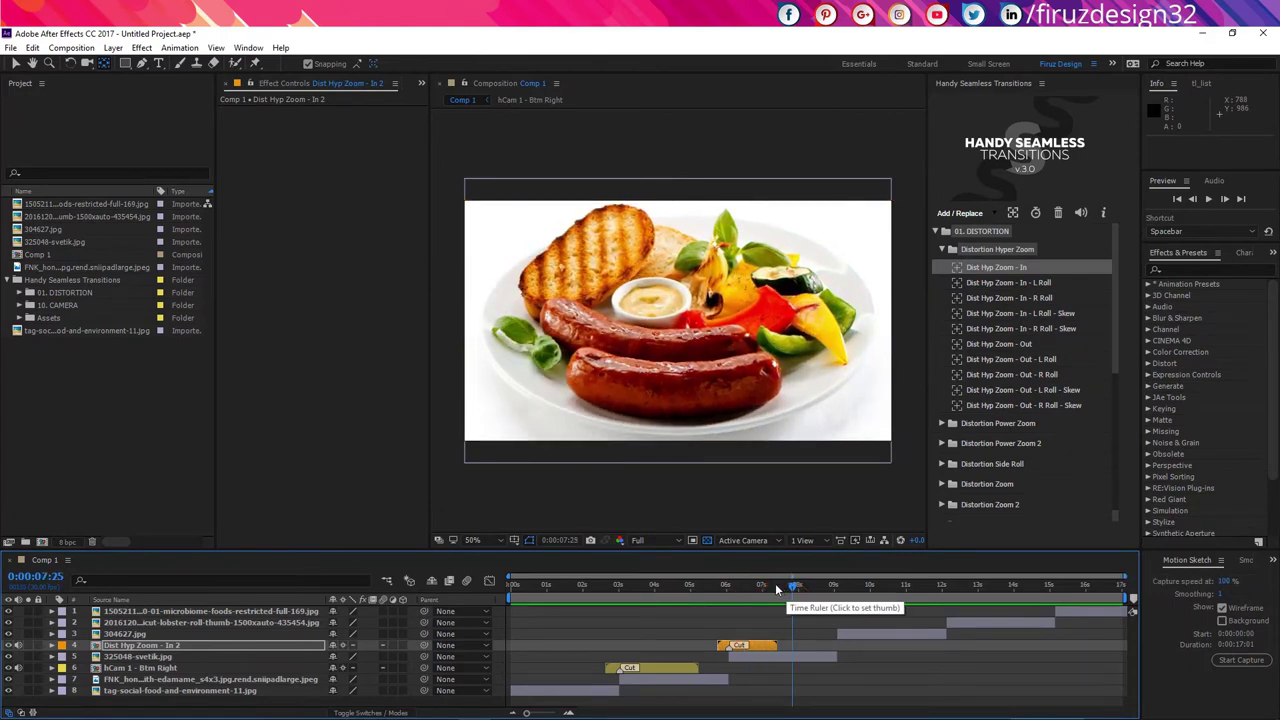
click(780, 589)
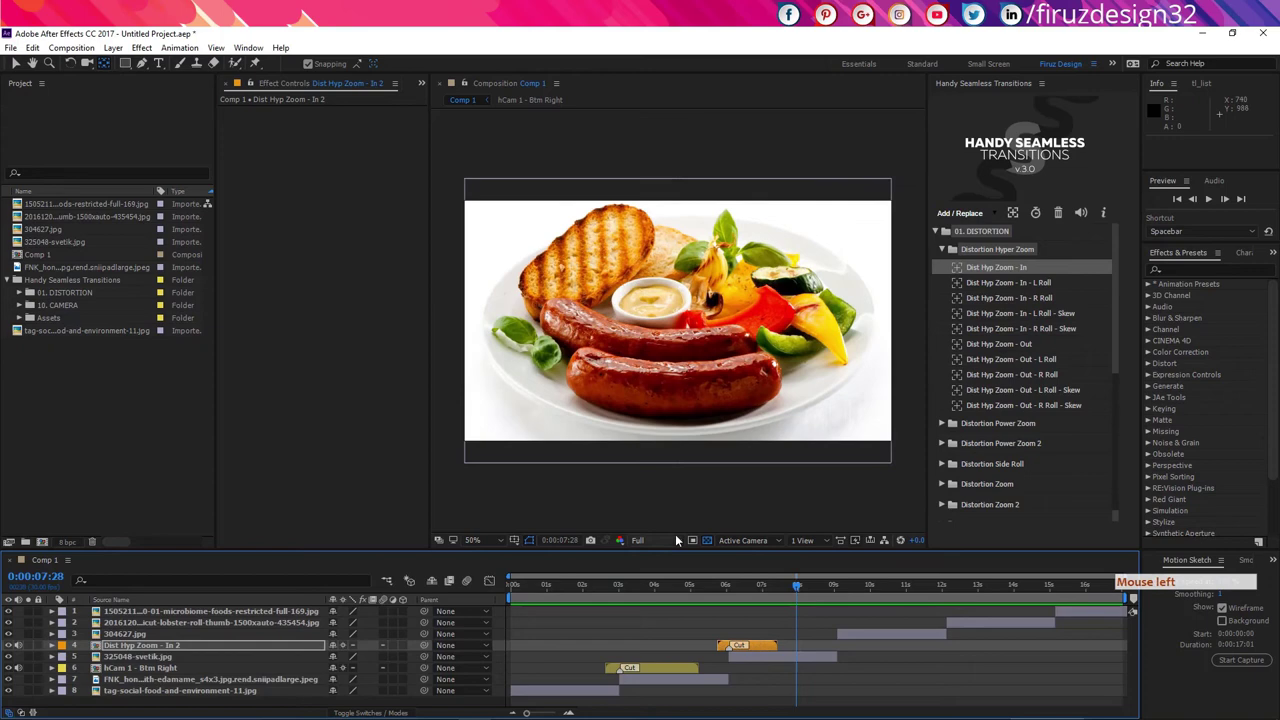
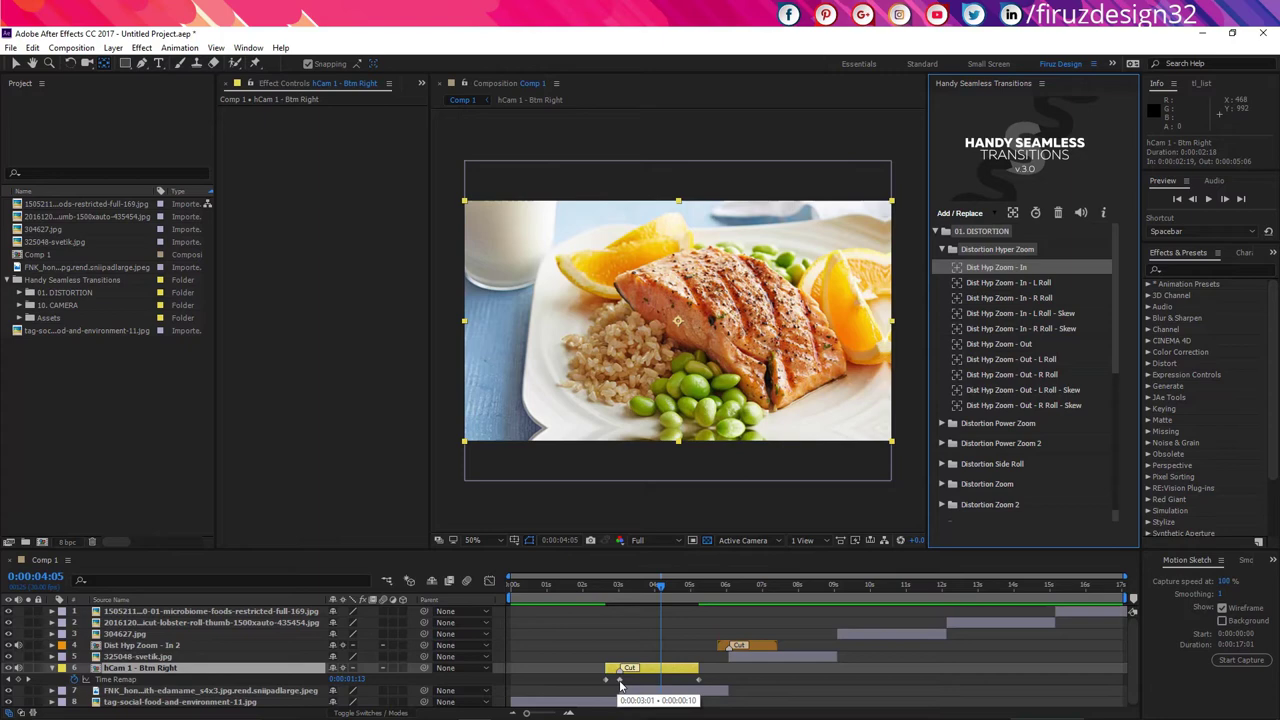
Select the hCam 1 - Btm Right time-remap keyframes and preview the current transition timing.
click(602, 595)
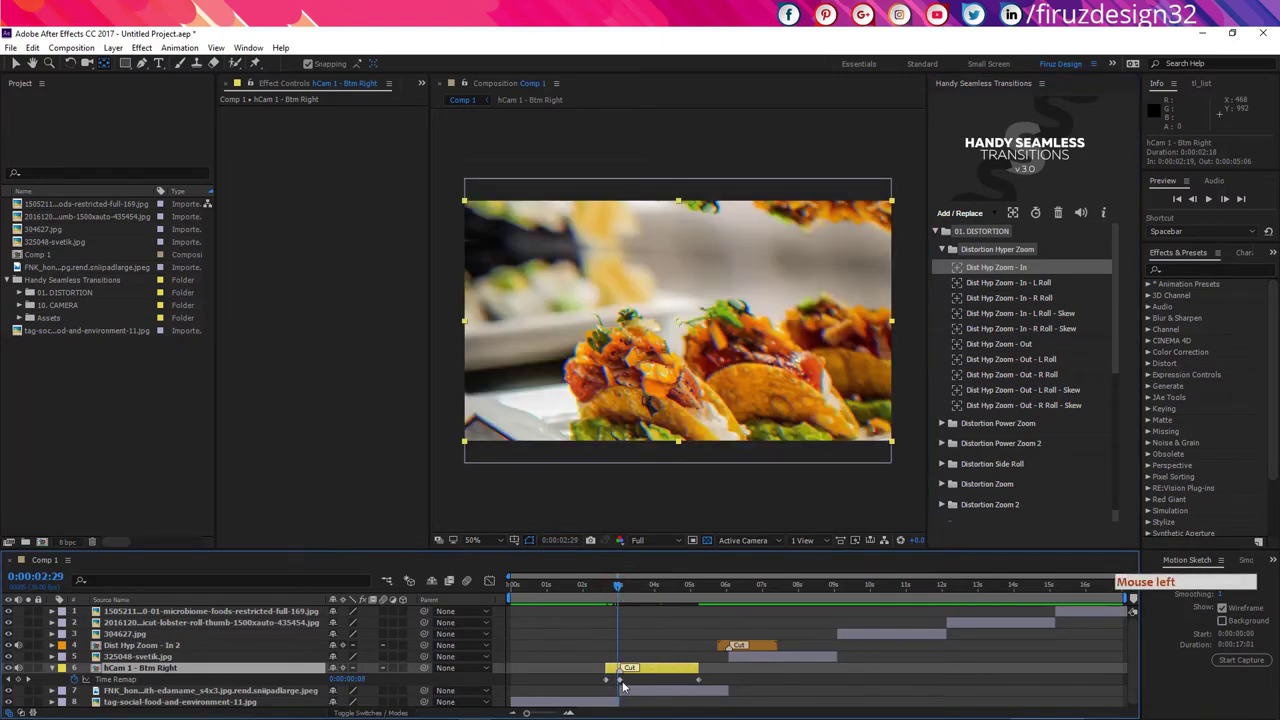
click(628, 685)
click(613, 592)
key(space)
click(601, 590)
key(space)
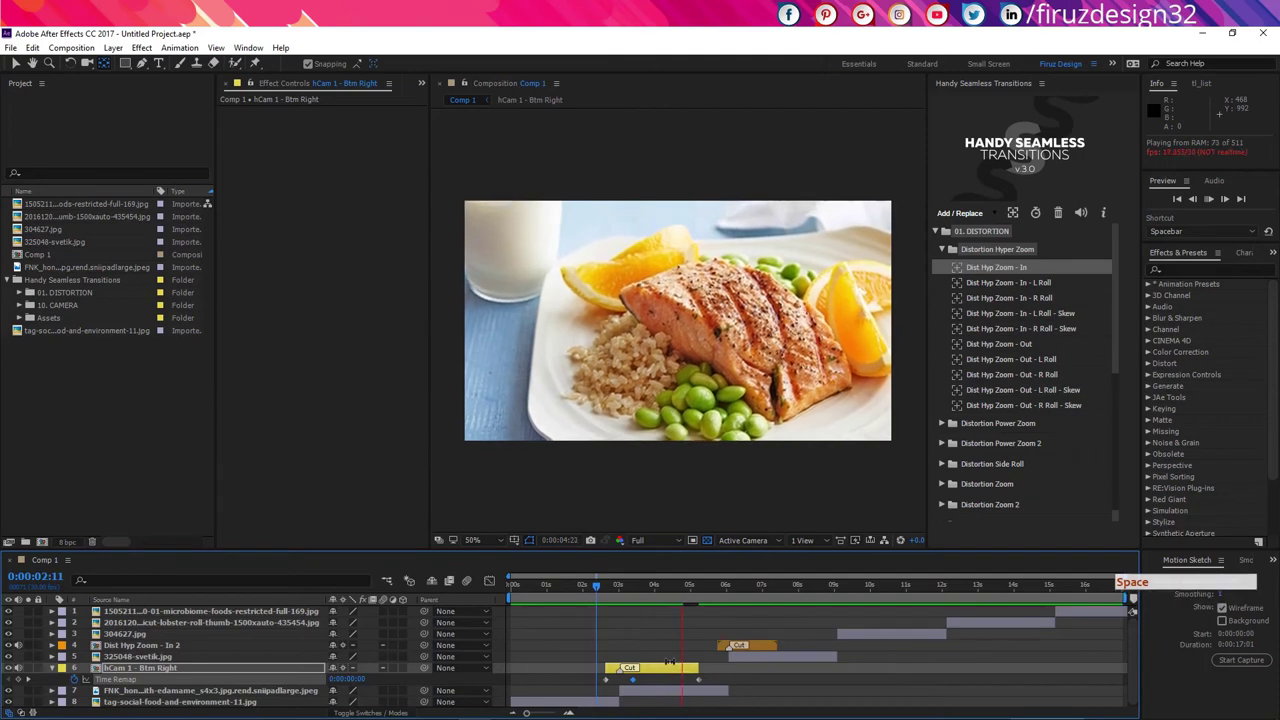
double_click(632, 593)
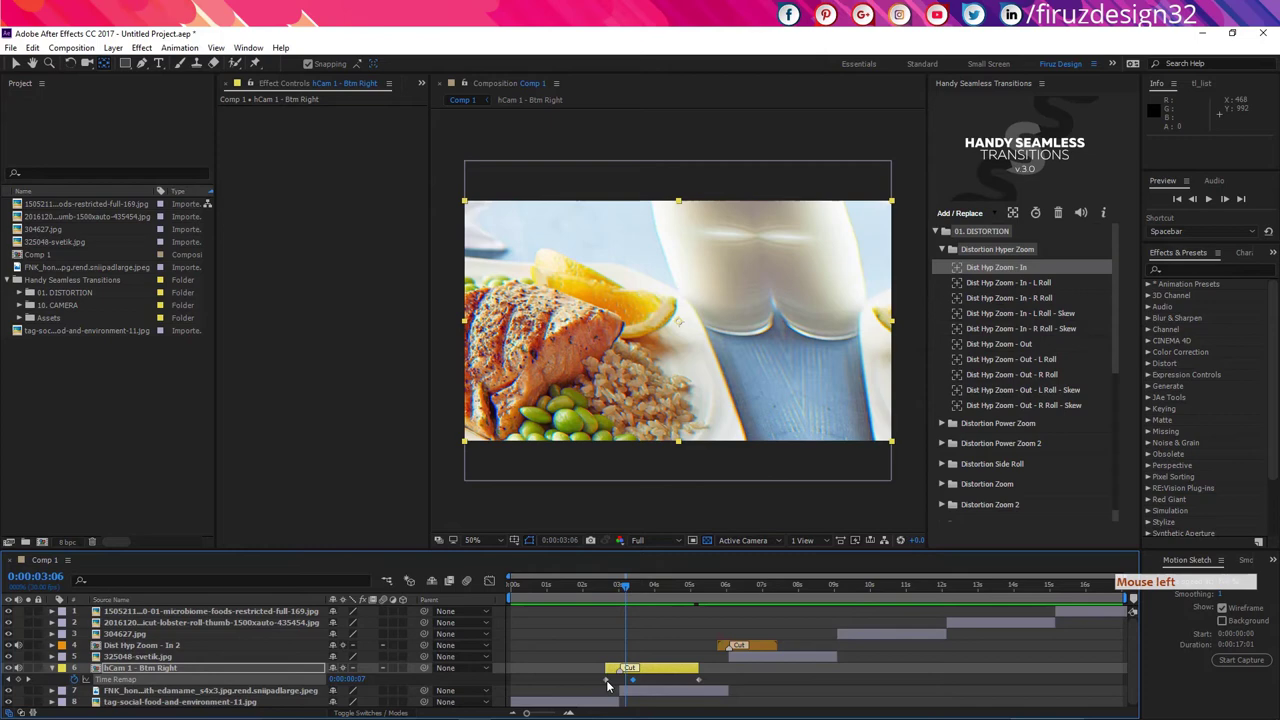
Retime the Time Remap keyframes and extend the layer to start near two seconds, then play it back.
double_click(612, 684)
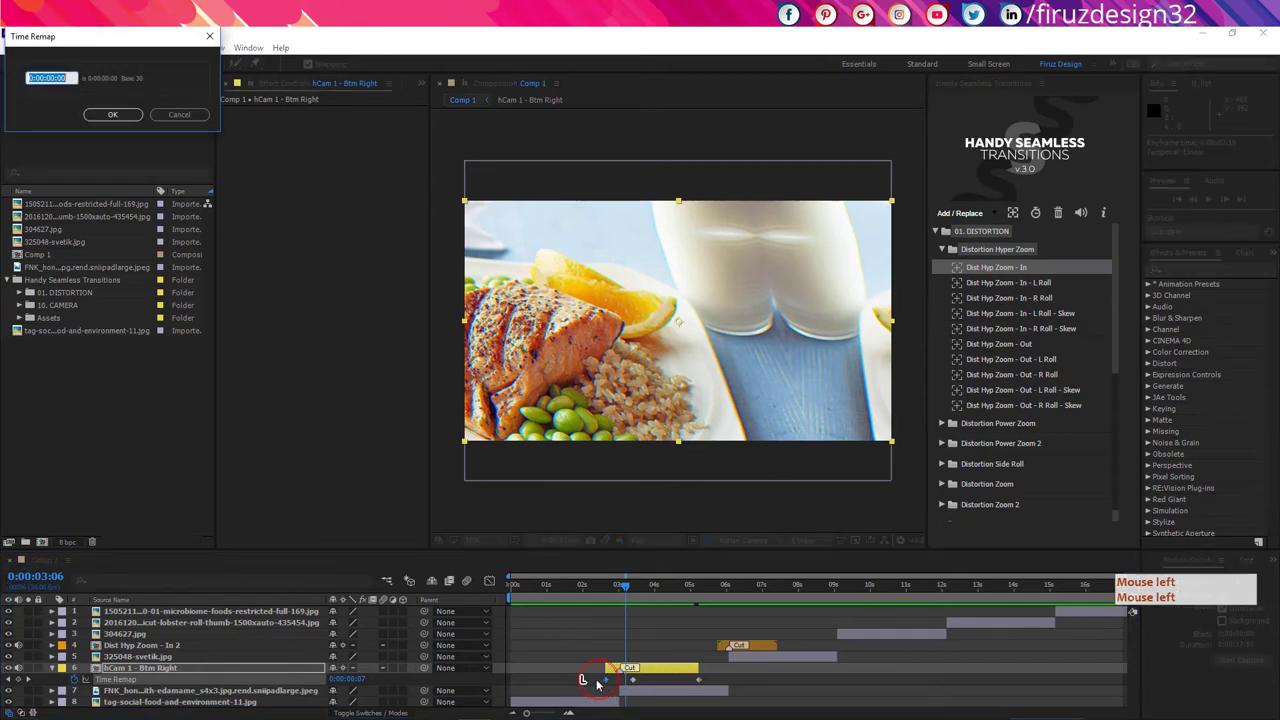
click(607, 684)
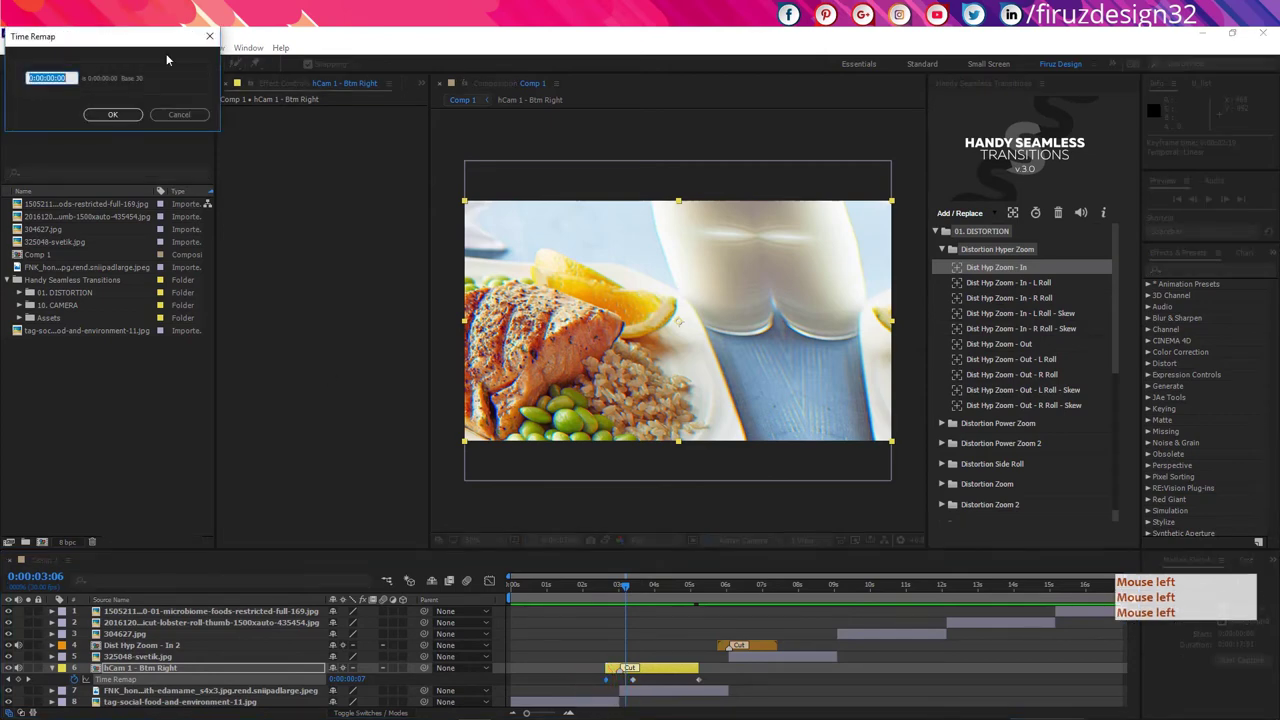
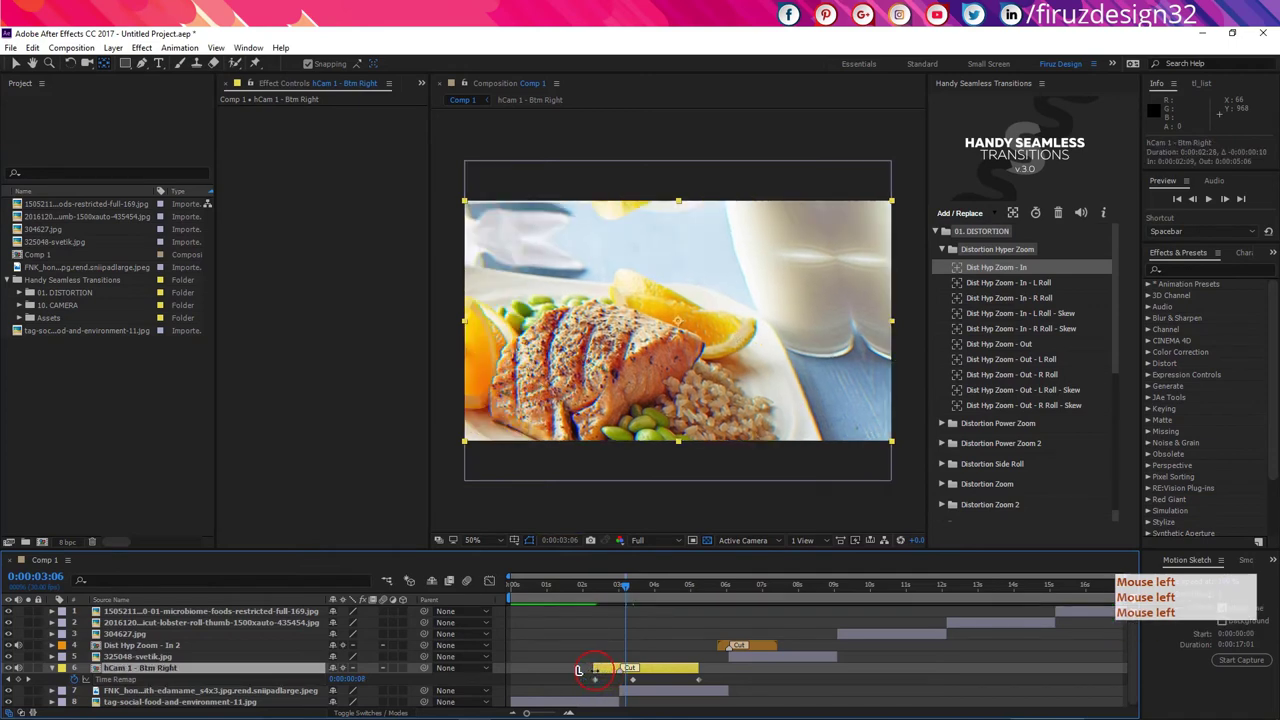
double_click(599, 590)
key(space)
key(space)
click(600, 588)
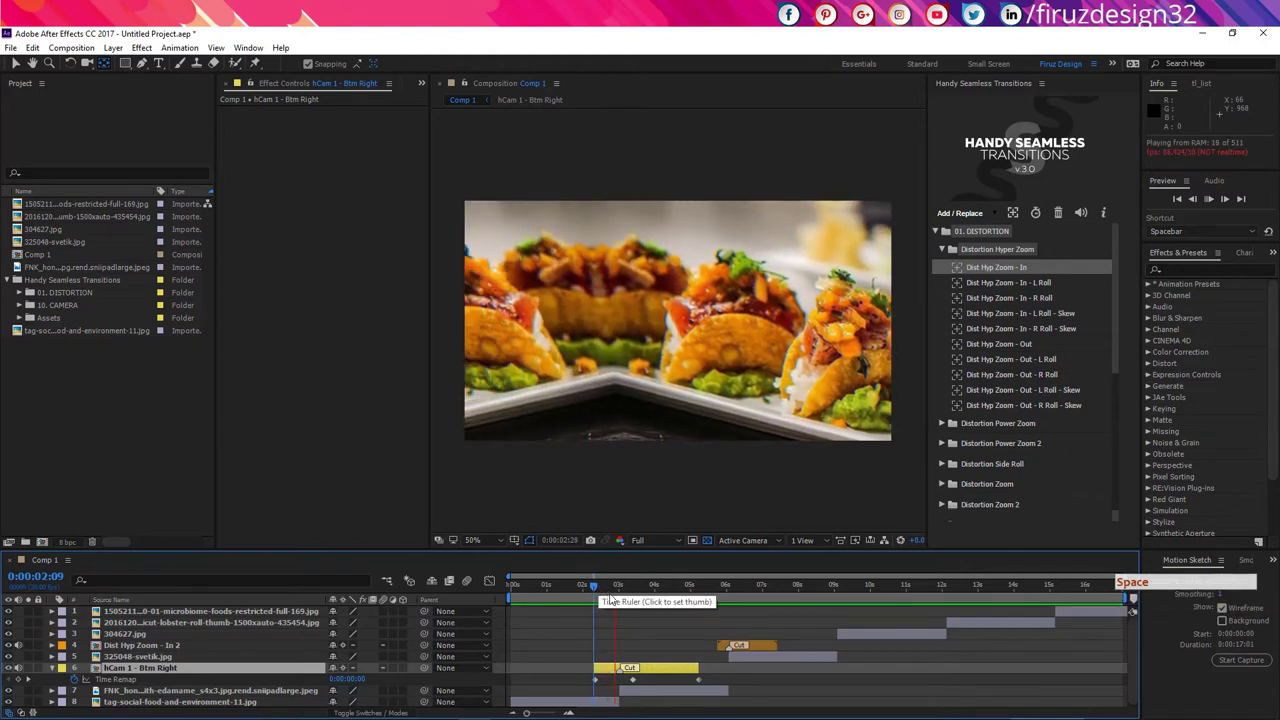
click(619, 593)
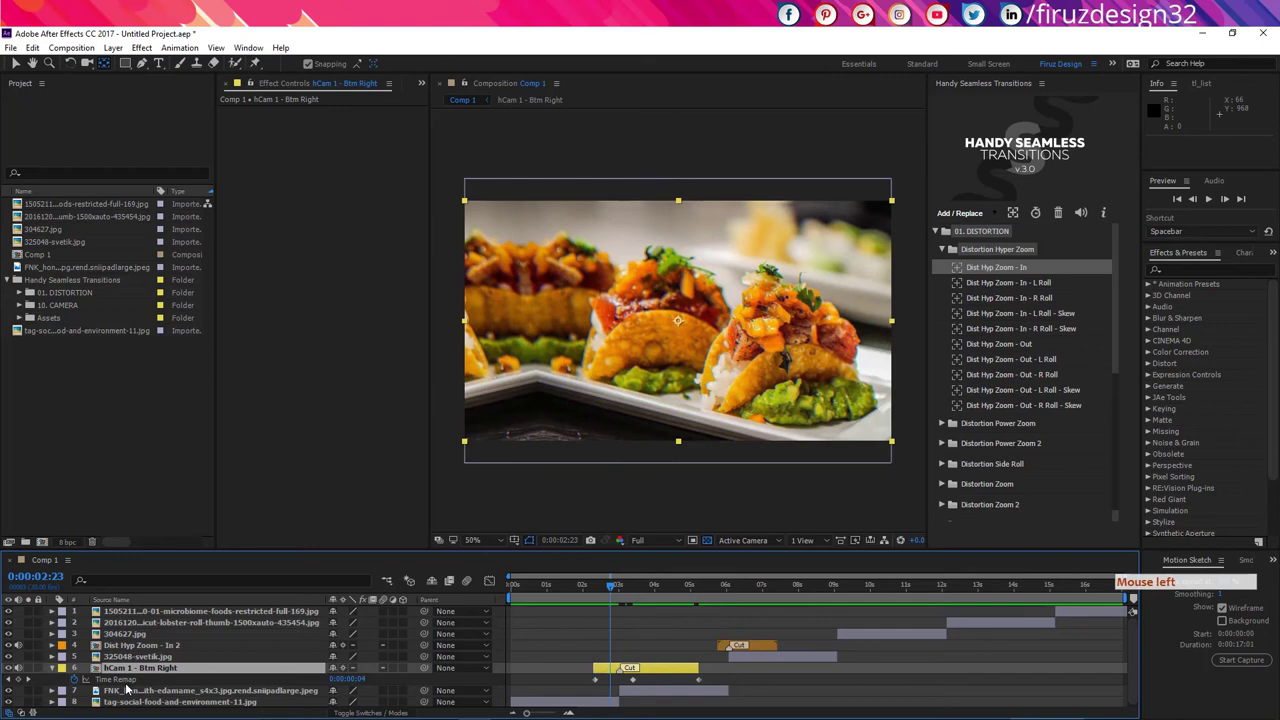
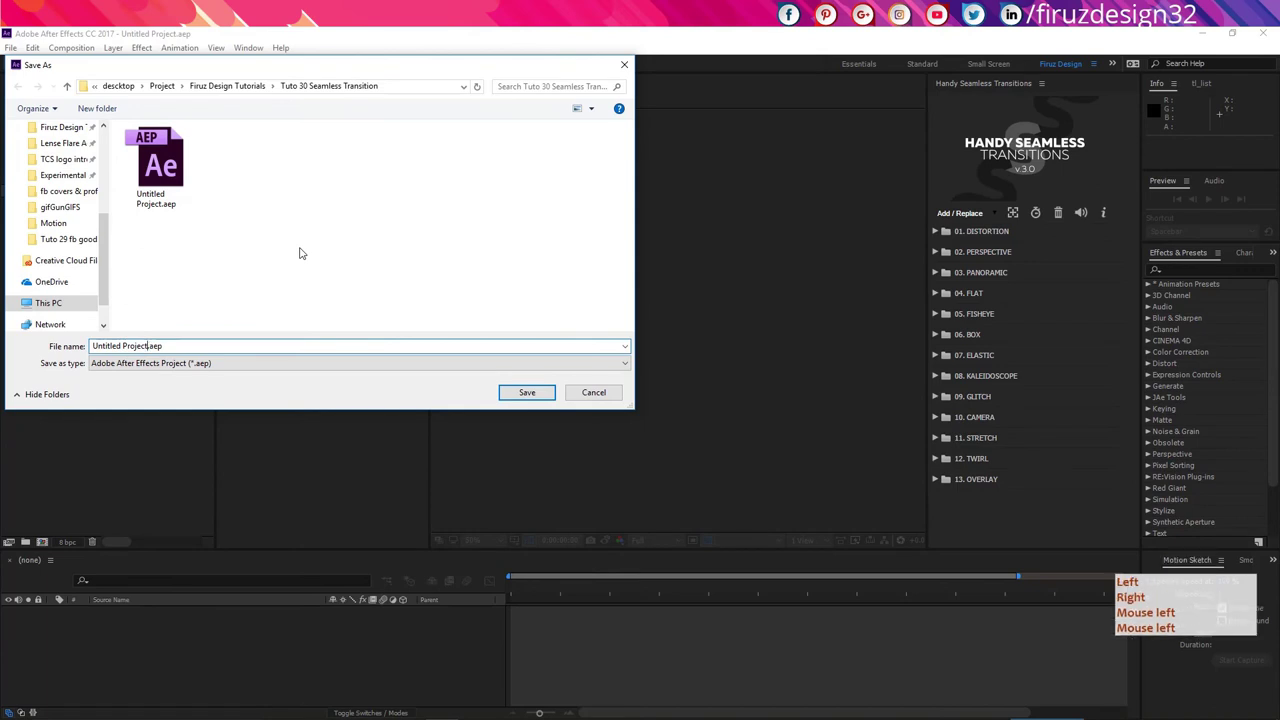
Save the project under the new name Untitled Project v2.aep.
key(space)
key(Left)
key(Right)
key(Return)
key(Return)
key(KP_2)
key(v)
key(Return)
key(KP_2)
Bring up Untitled Linked Comp 01 from the Project panel showing the six food photo layers.
click(579, 593)
click(634, 590)
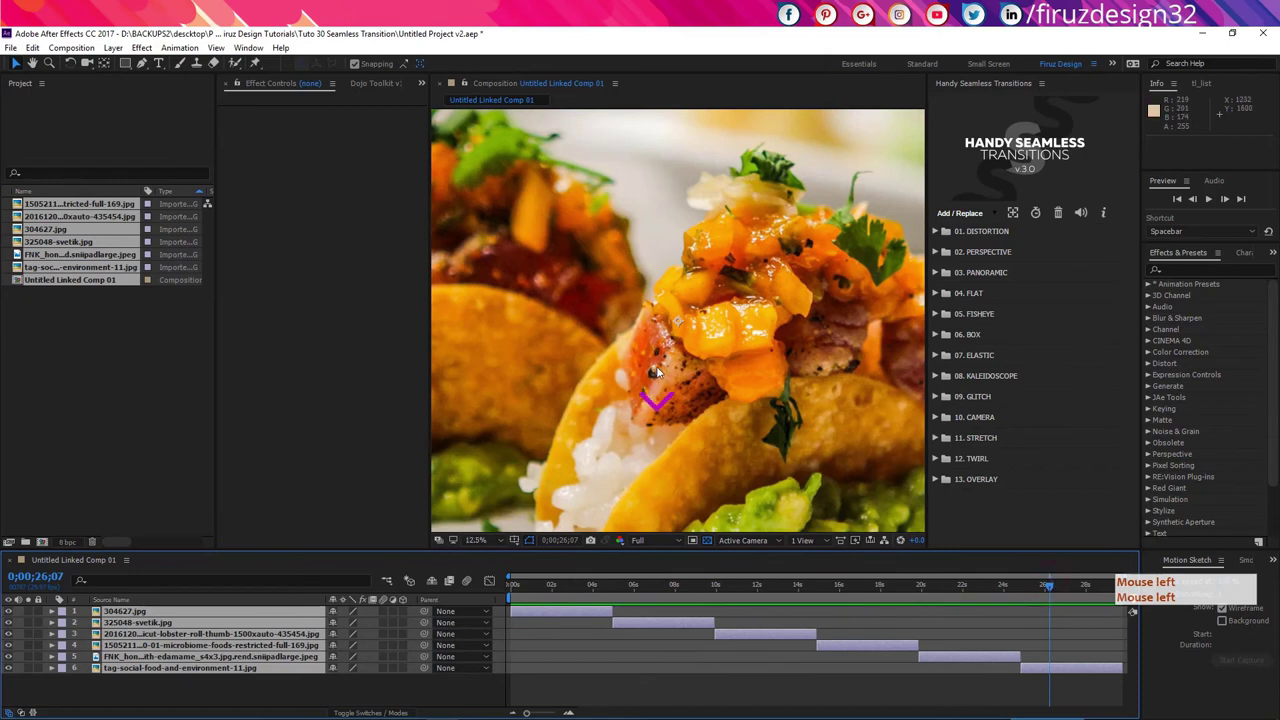
Review the linked comp, jumping to the sausage plate and roast chicken photos.
click(1027, 589)
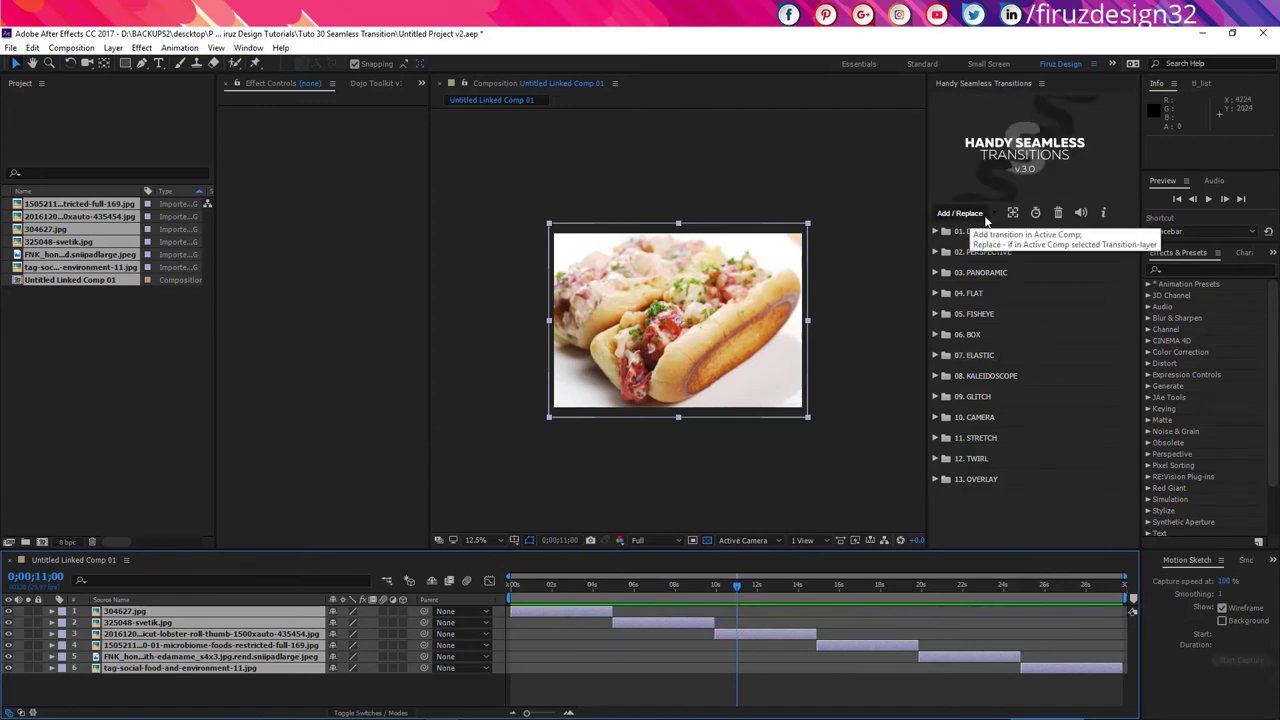
click(592, 601)
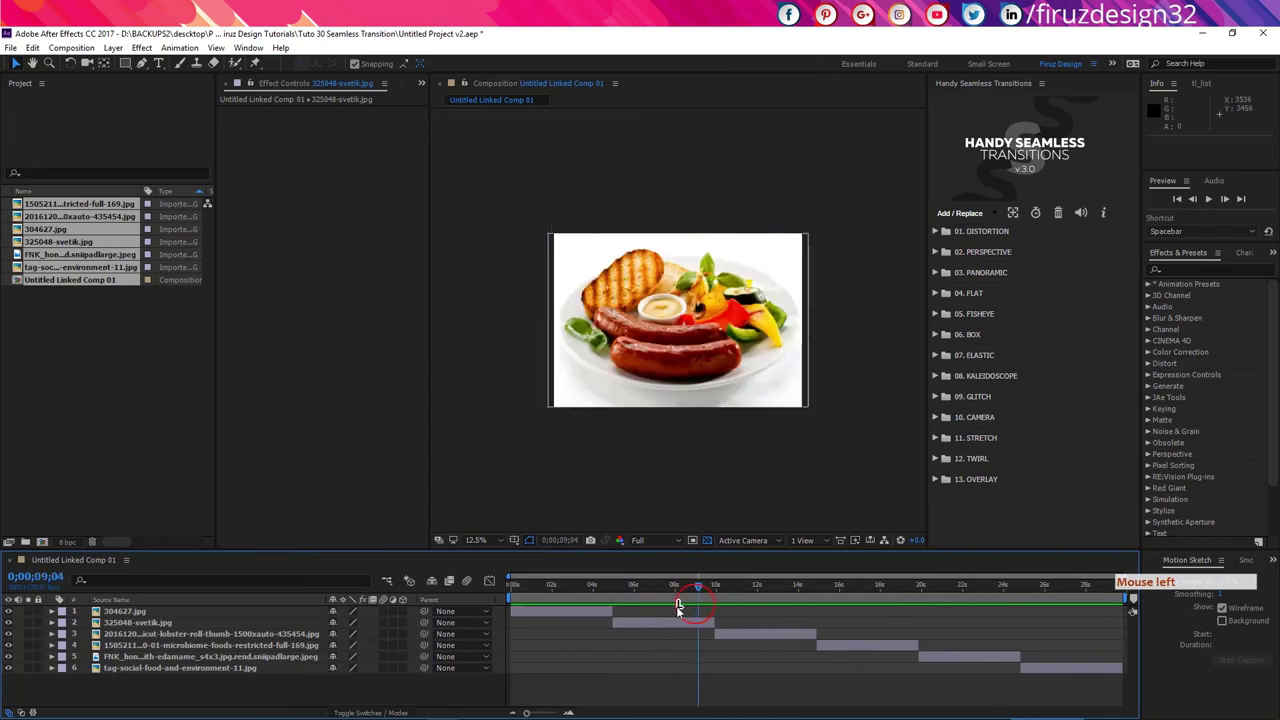
click(1042, 653)
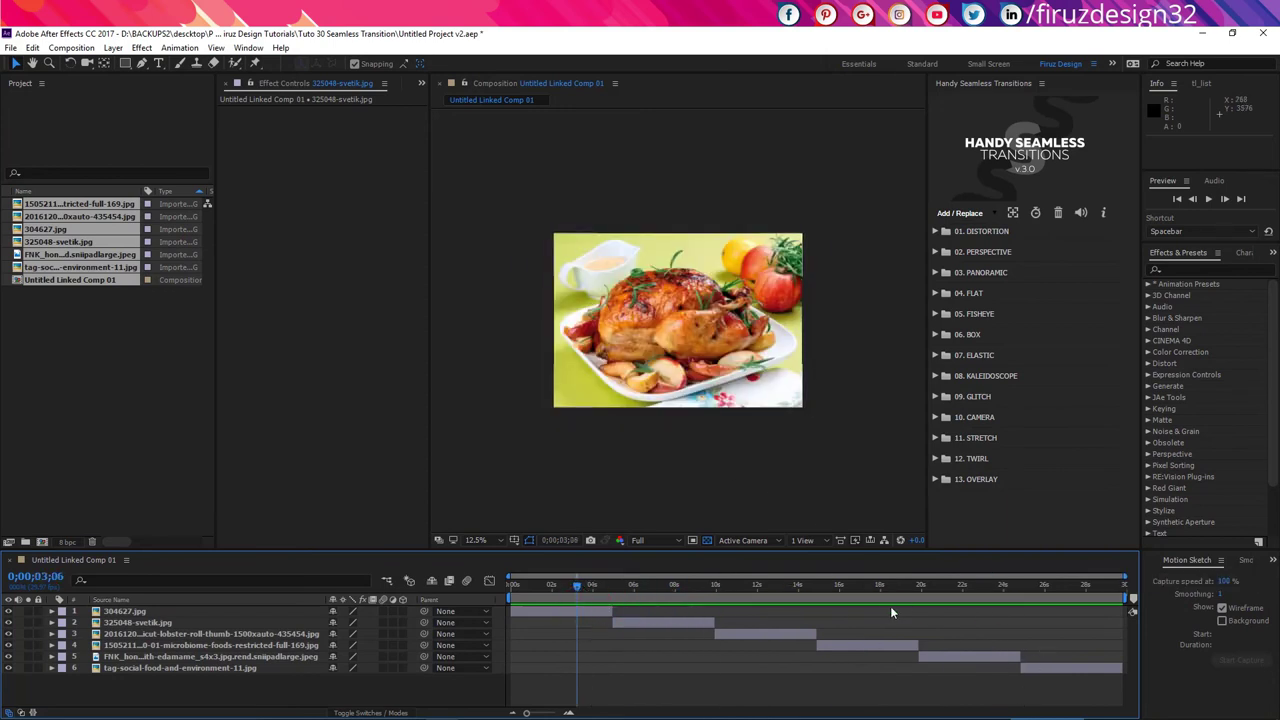
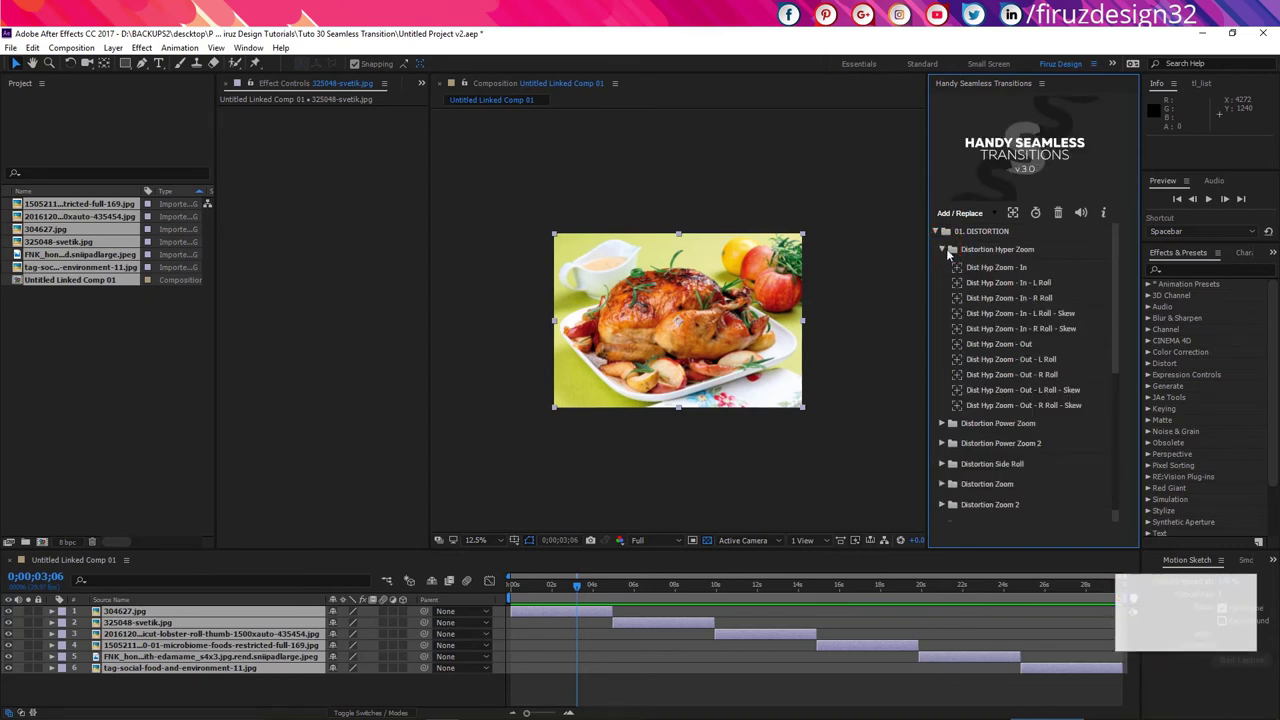
Insert all Distortion Hyper Zoom variants at every cut between the photos via Add/Replace.
click(1010, 254)
click(1001, 282)
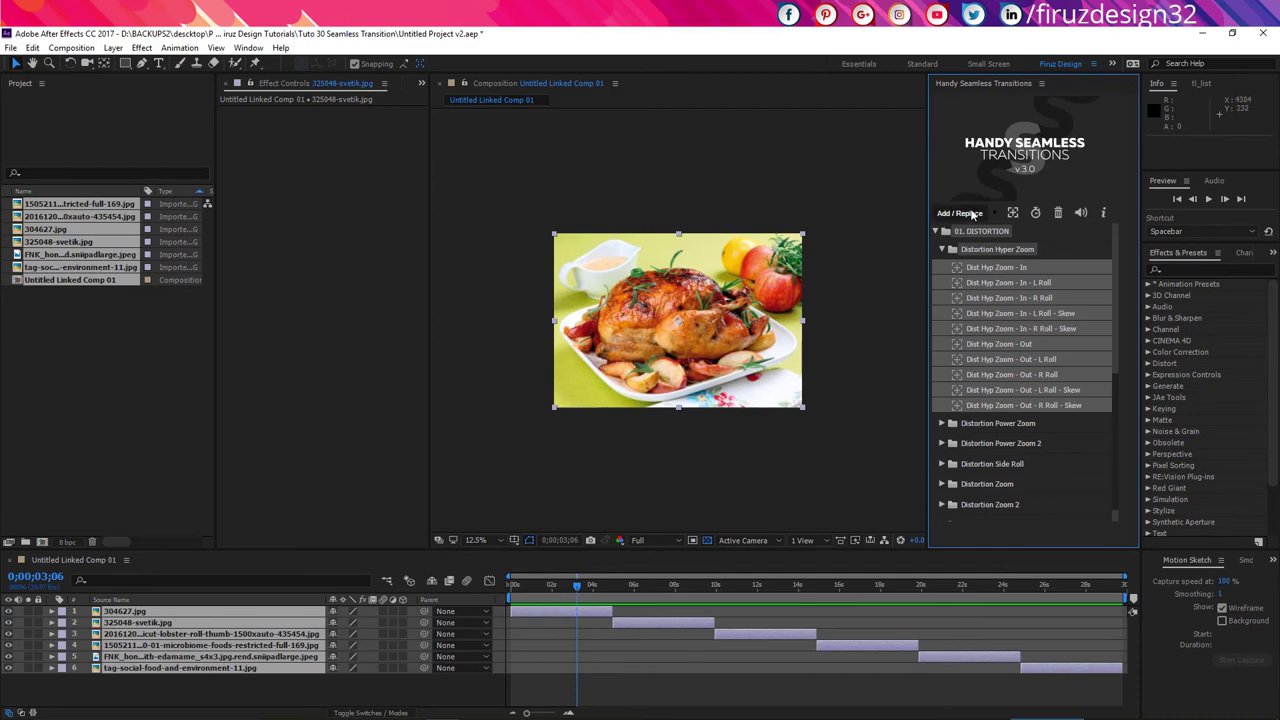
click(976, 214)
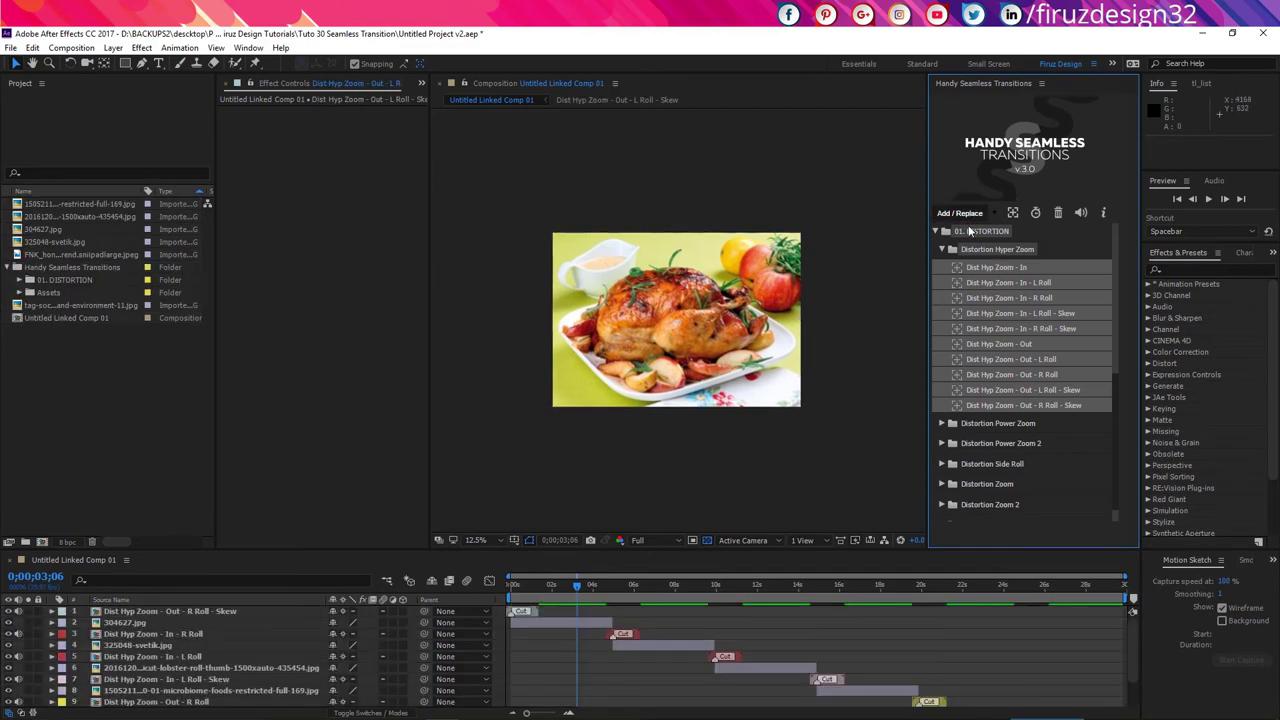
click(717, 688)
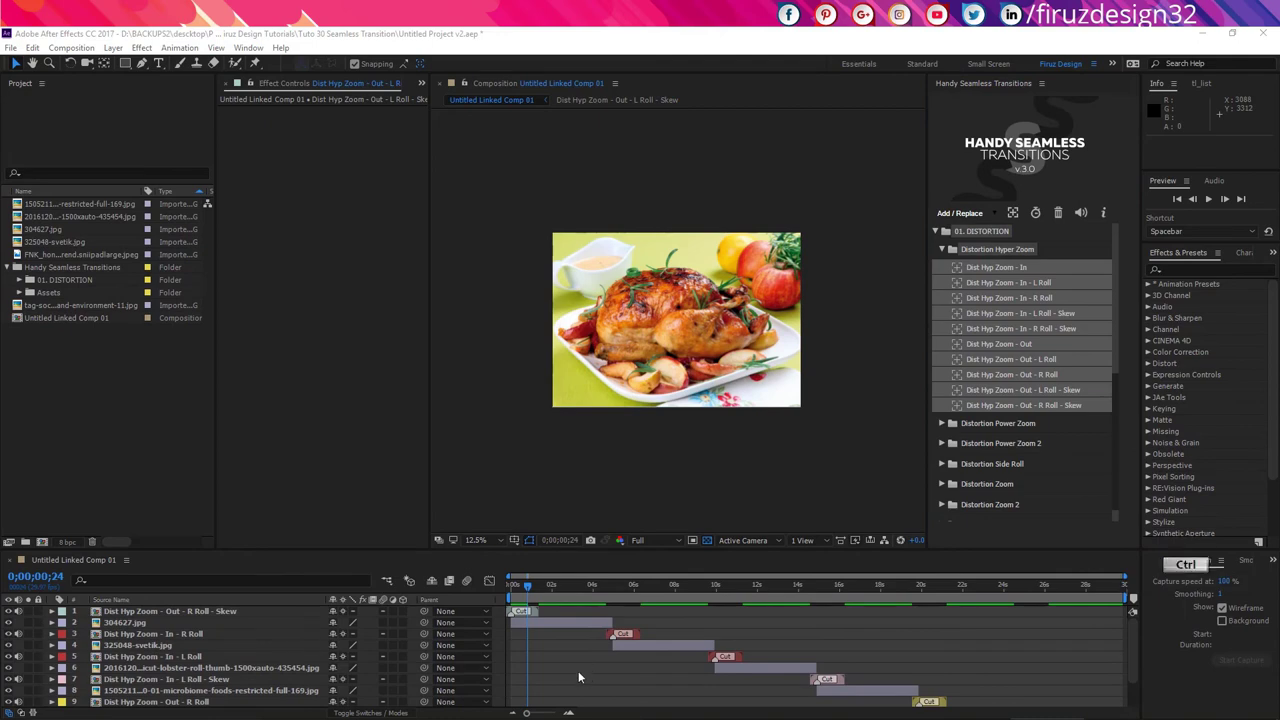
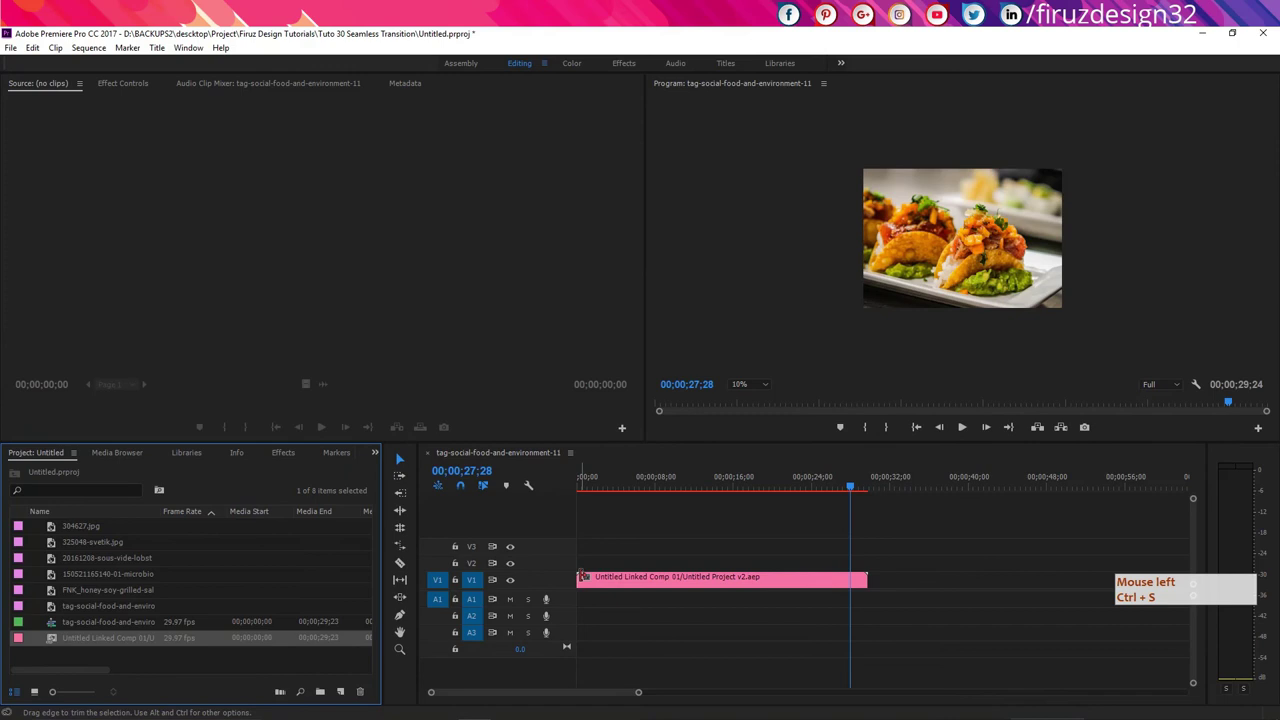
Render previews of the linked comp sequence, then play it back and stop.
click(781, 493)
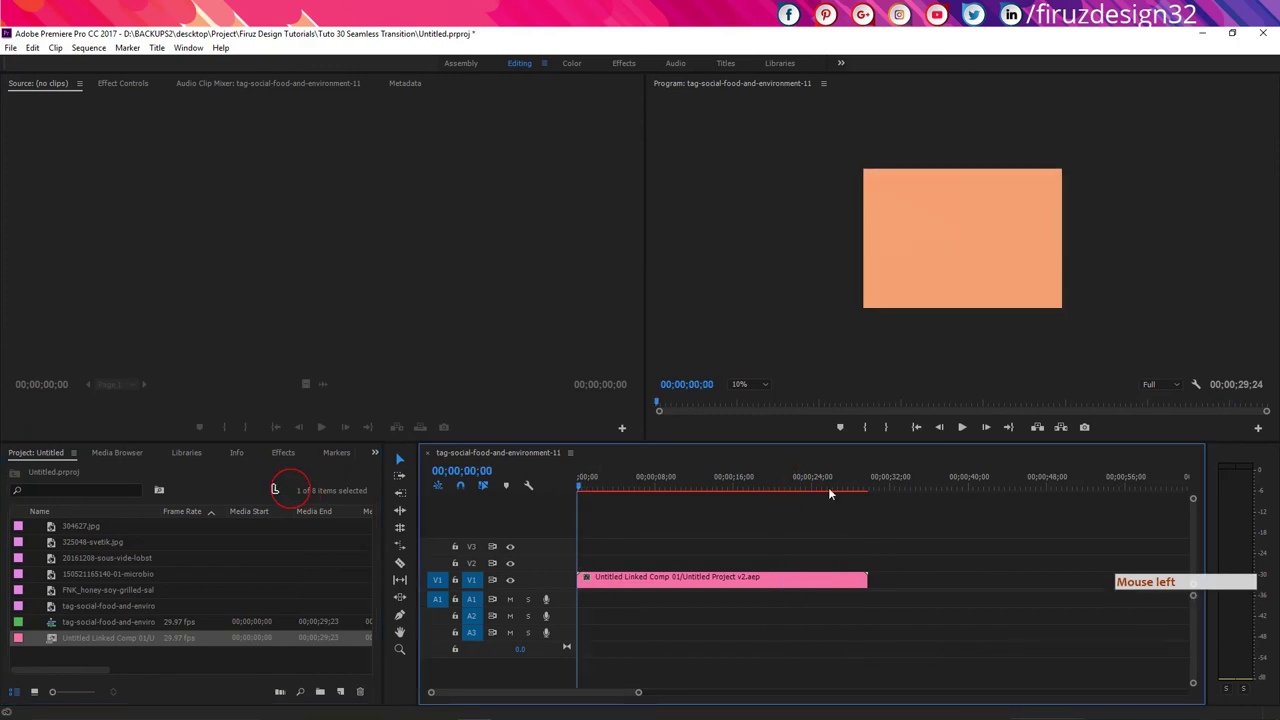
key(Return)
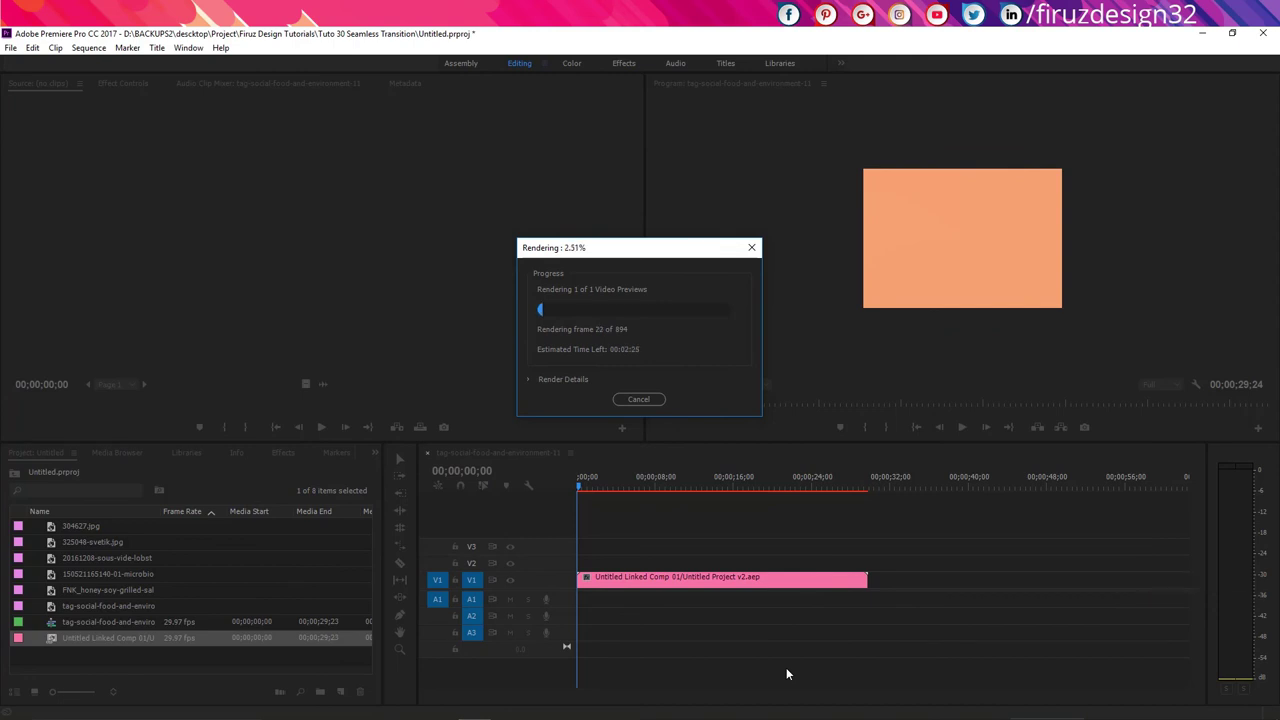
click(791, 673)
key(space)
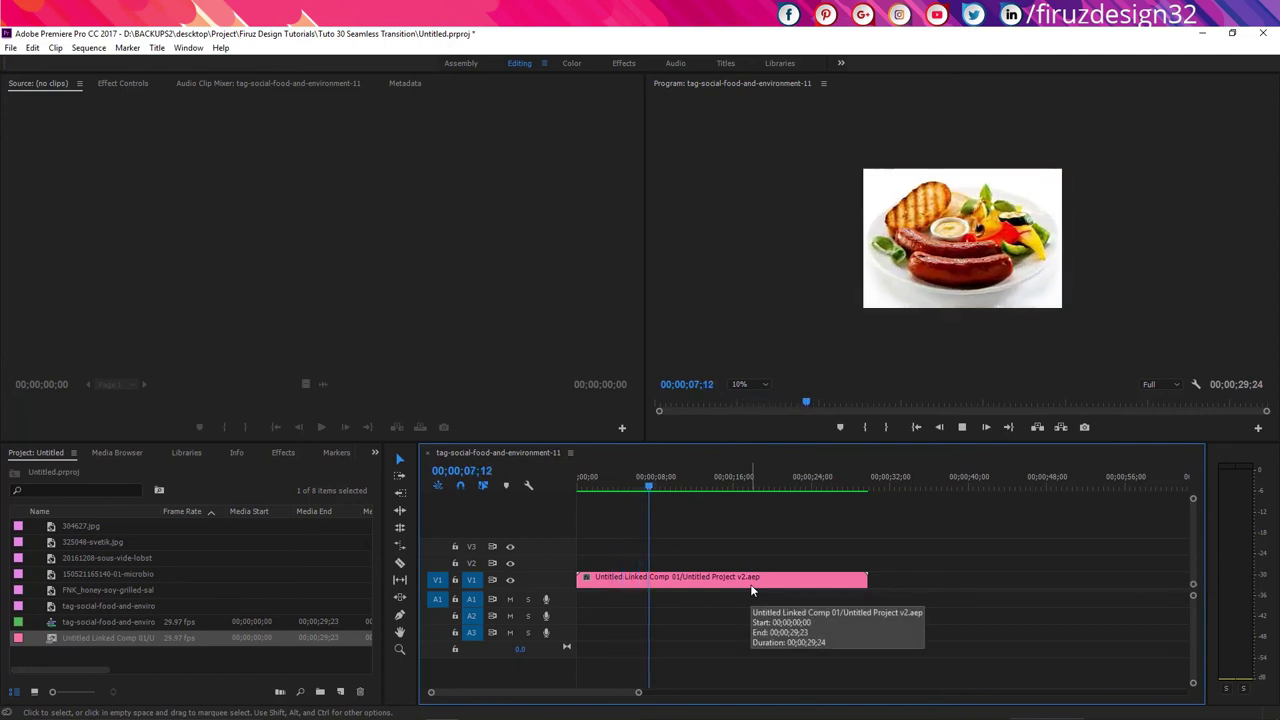
key(space)
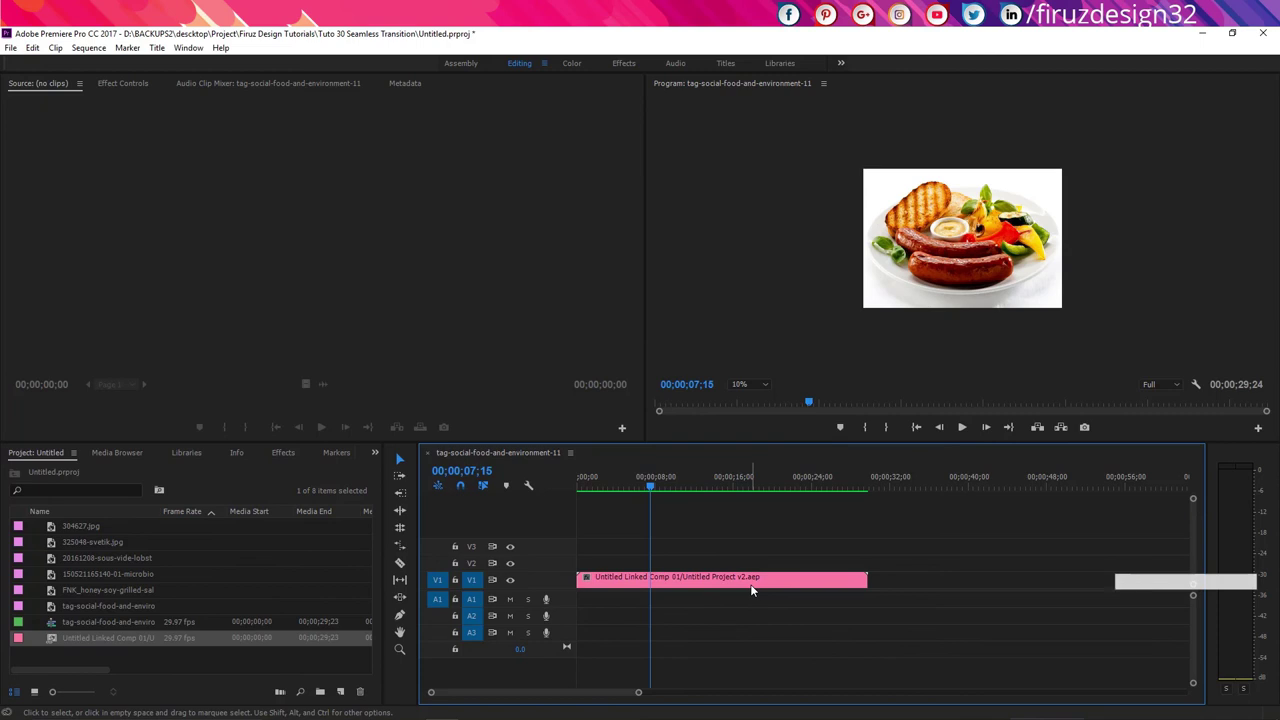